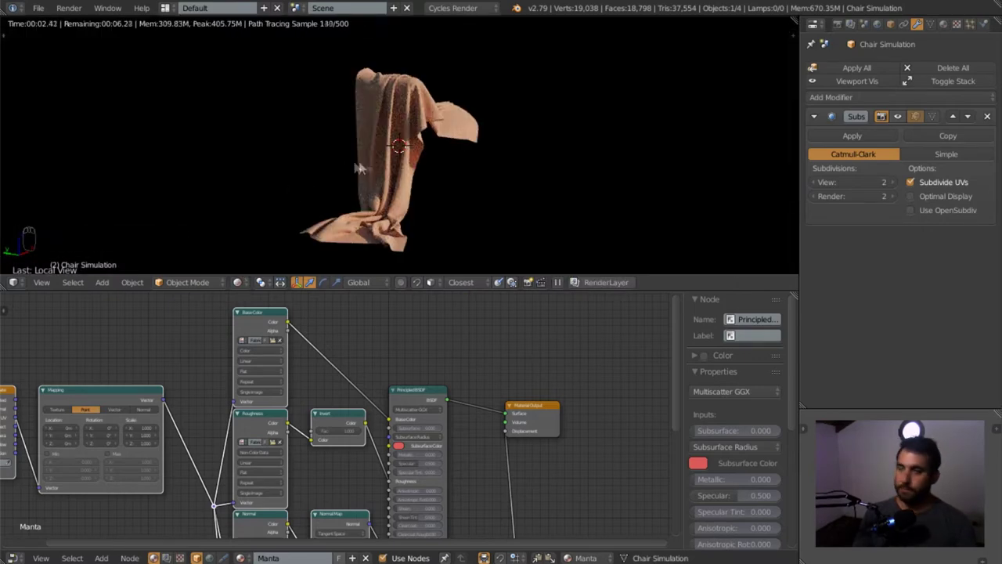
Preview the cloth's base colour and roughness textures and inspect the folds up close.
{"action": "left_click_drag", "start_coordinate": [396, 172], "coordinate": [326, 154]}
{"action": "key", "text": "KP_0"}
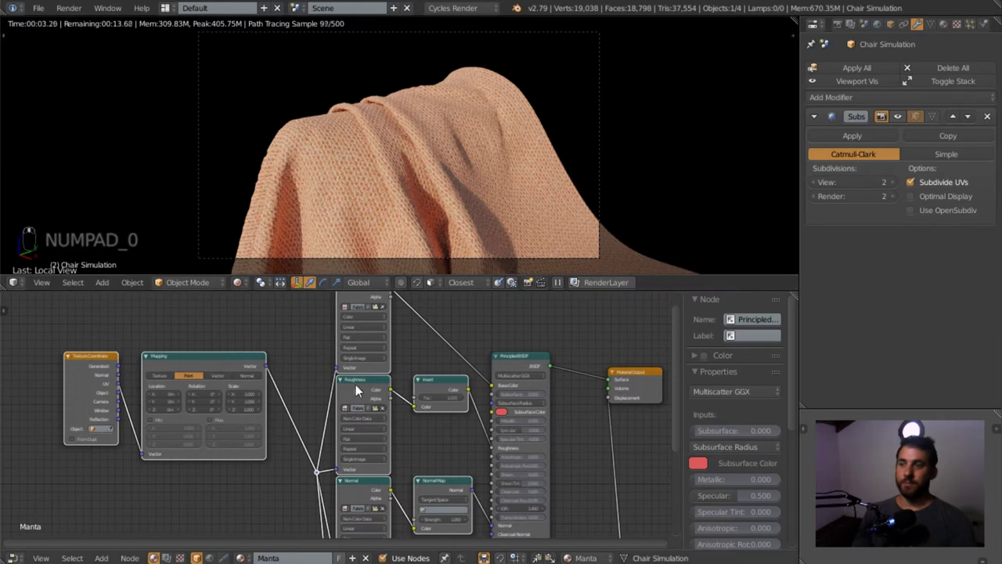
{"action": "left_click", "coordinate": [331, 355]}
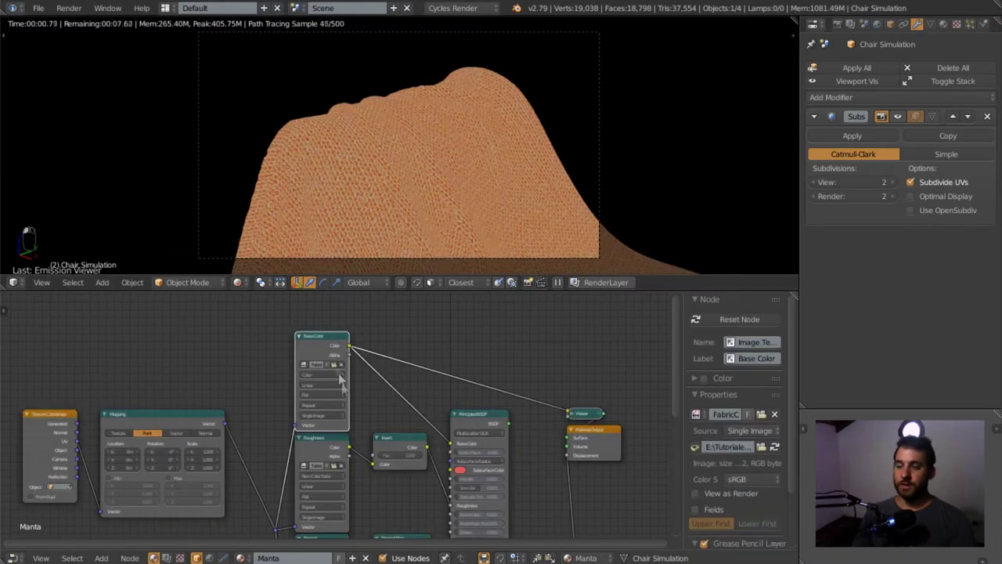
{"action": "middle_click", "coordinate": [368, 453]}
{"action": "middle_click", "coordinate": [326, 393]}
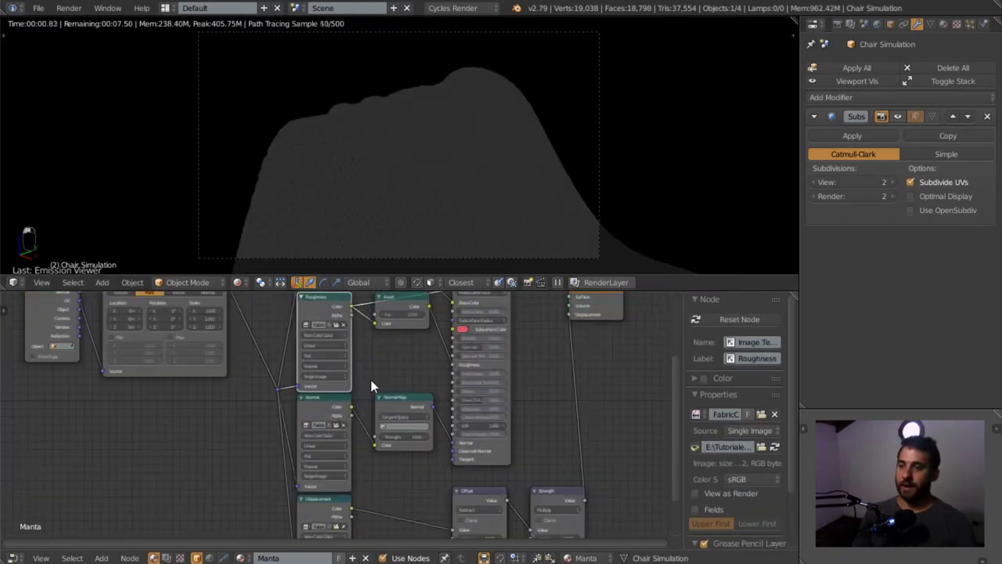
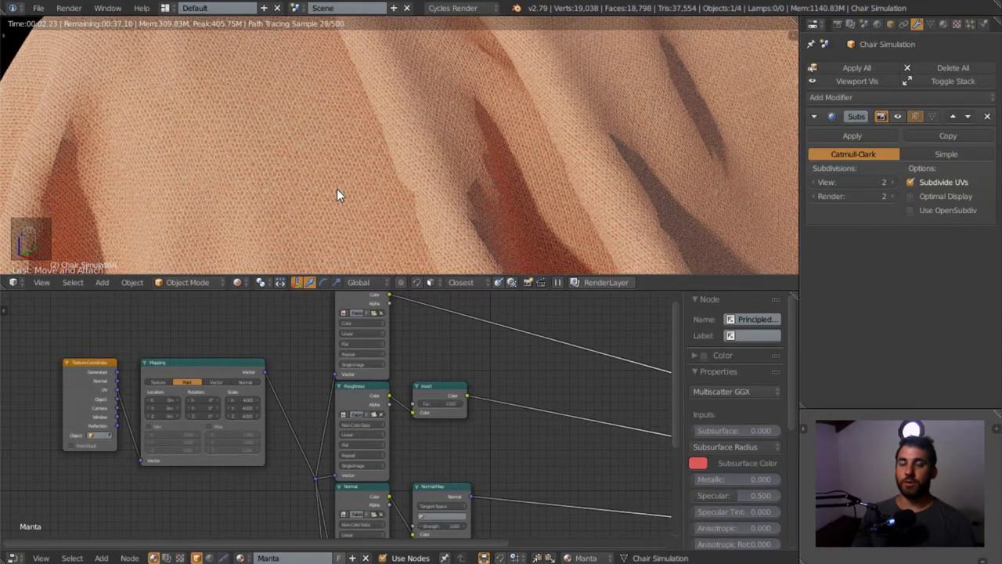
{"action": "middle_click", "coordinate": [341, 195]}
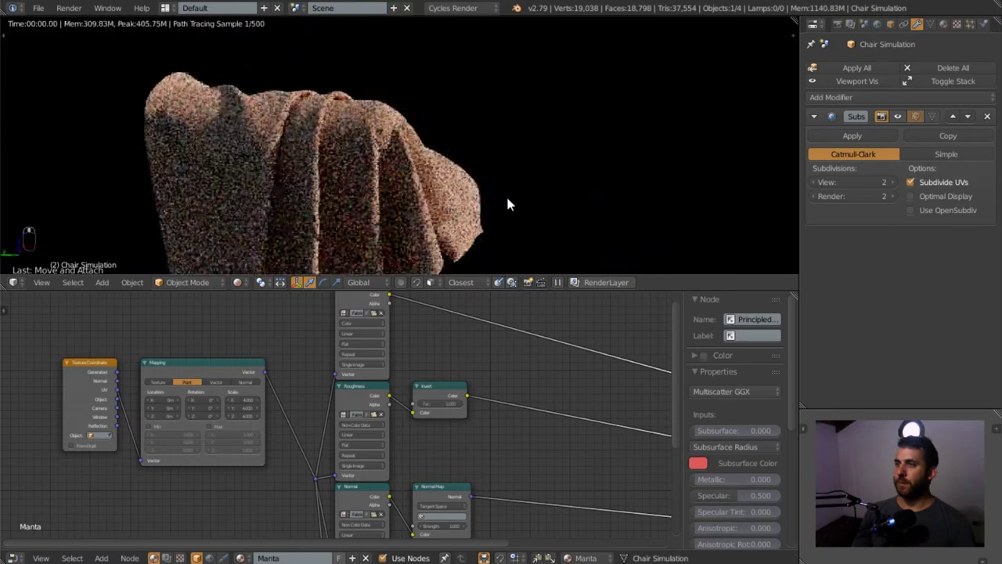
{"action": "left_click_drag", "start_coordinate": [511, 204], "coordinate": [341, 149]}
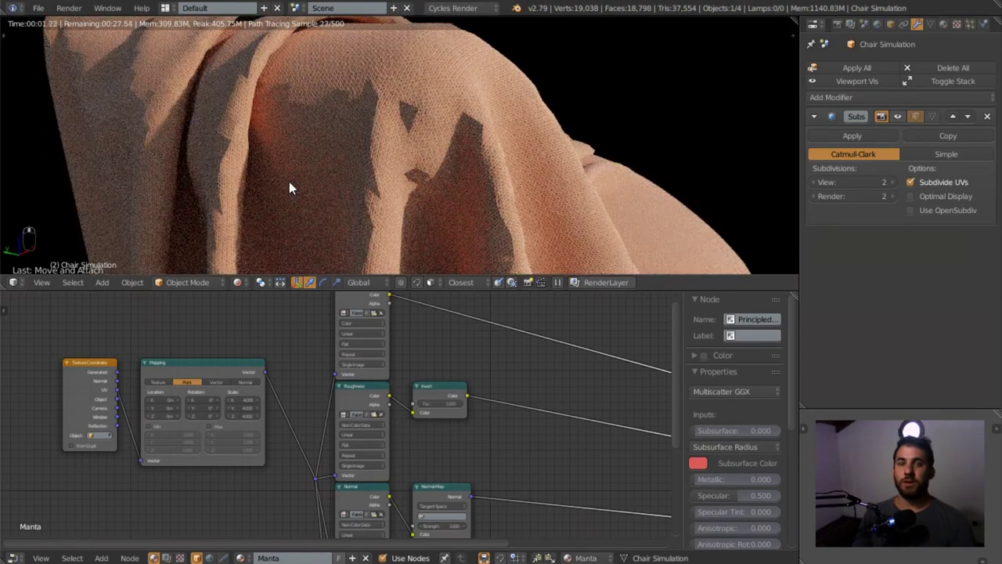
{"action": "middle_click", "coordinate": [302, 180]}
{"action": "middle_click", "coordinate": [374, 170]}
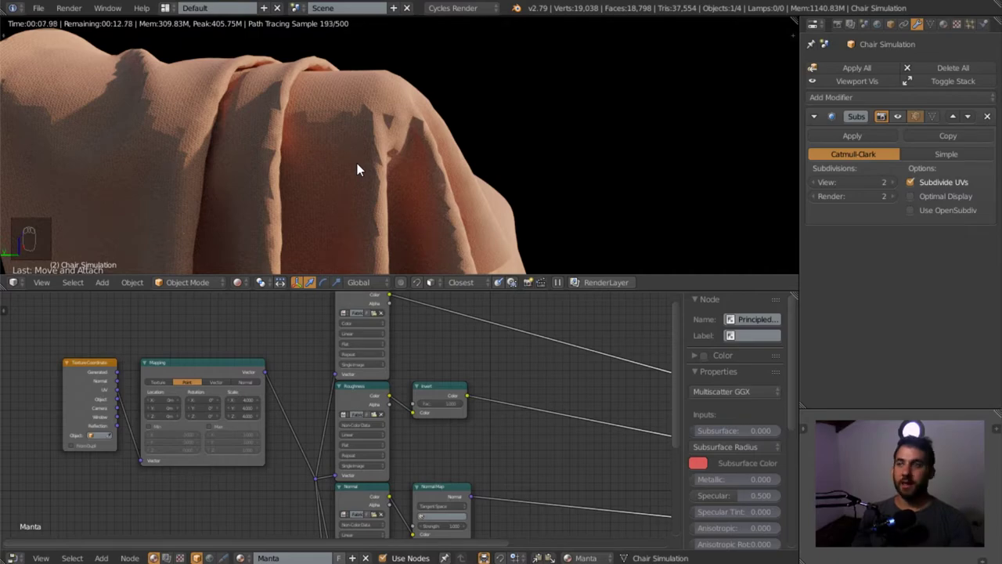
Set the Subsurf viewport subdivisions to 2 and pick the Hue Saturation node.
{"action": "double_click", "coordinate": [903, 188]}
{"action": "double_click", "coordinate": [899, 187]}
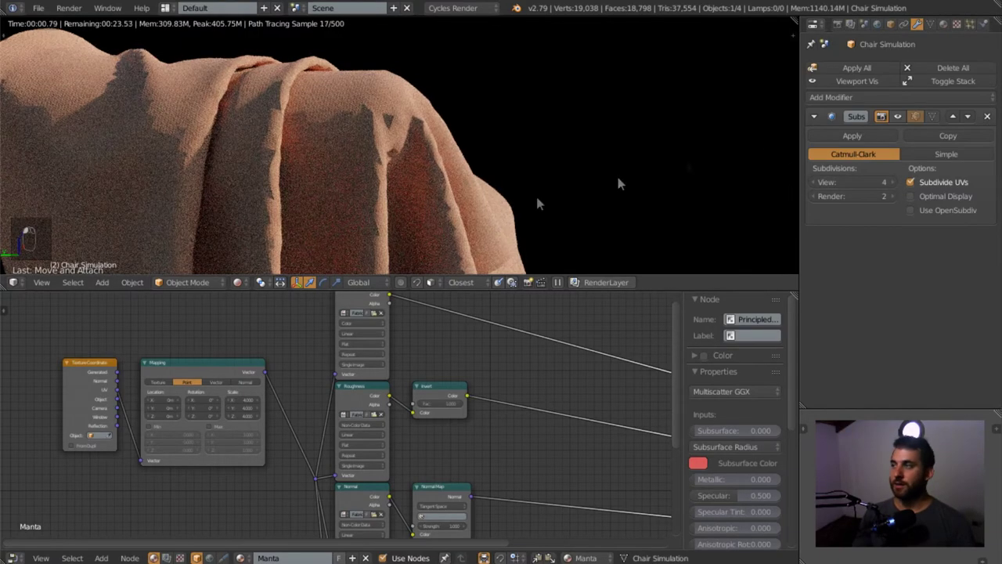
{"action": "left_click_drag", "start_coordinate": [818, 188], "coordinate": [920, 124]}
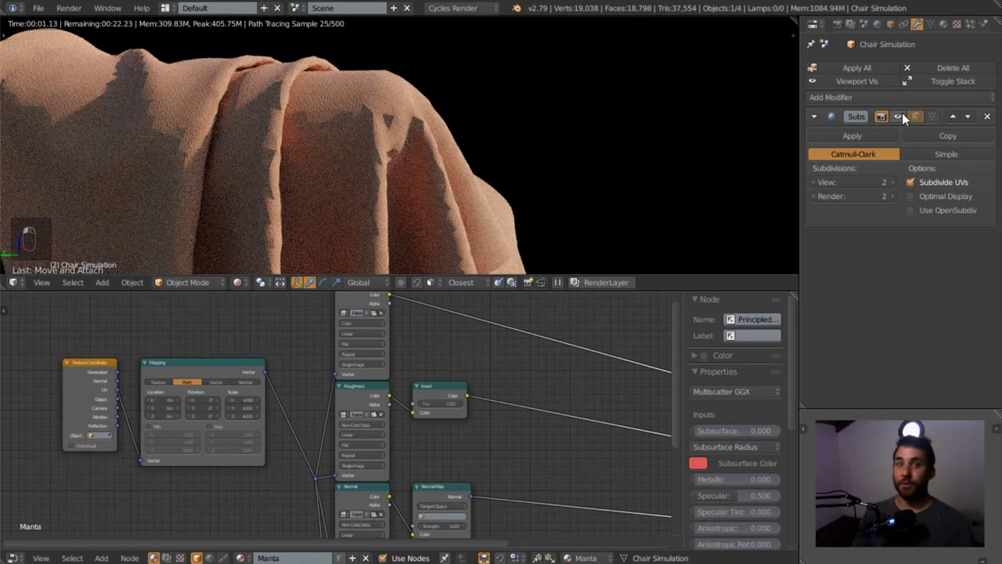
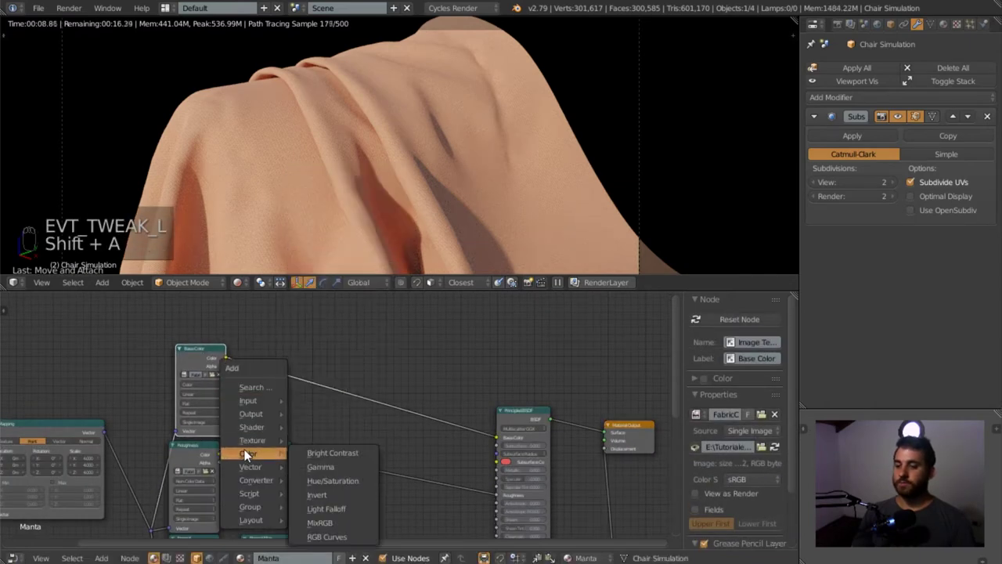
{"action": "left_click", "coordinate": [270, 351]}
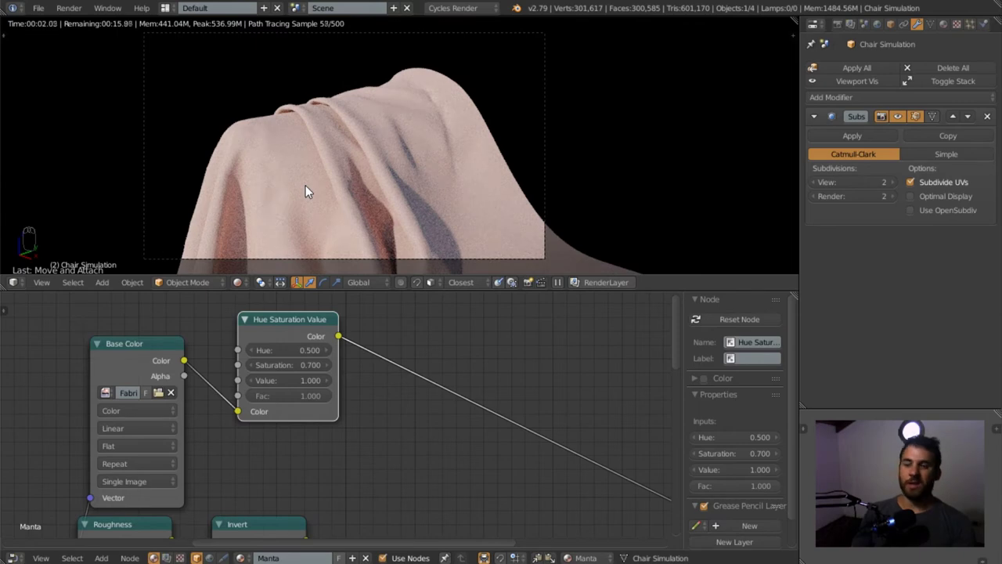
Raise the Hue Saturation node's saturation to 0.750.
{"action": "left_click_drag", "start_coordinate": [294, 368], "coordinate": [293, 367]}
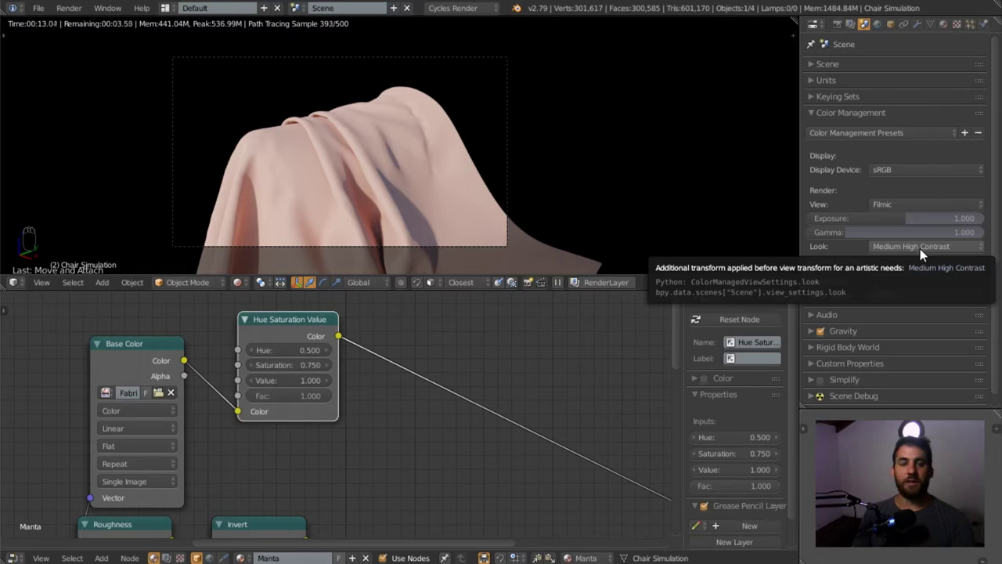
Add a Geometry input node next to the Principled BSDF and Material Output.
{"action": "middle_click", "coordinate": [352, 428]}
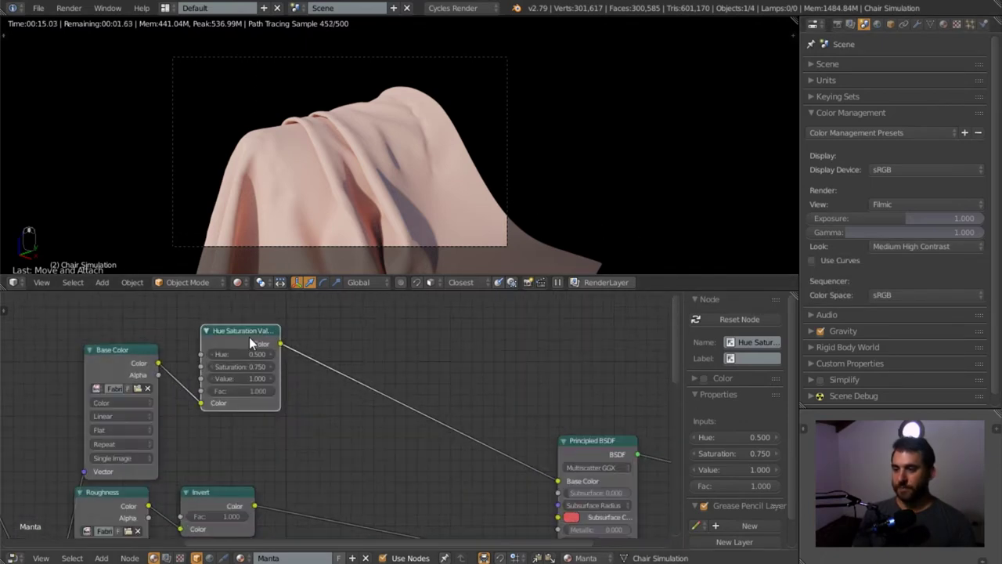
{"action": "left_click_drag", "start_coordinate": [264, 334], "coordinate": [265, 327]}
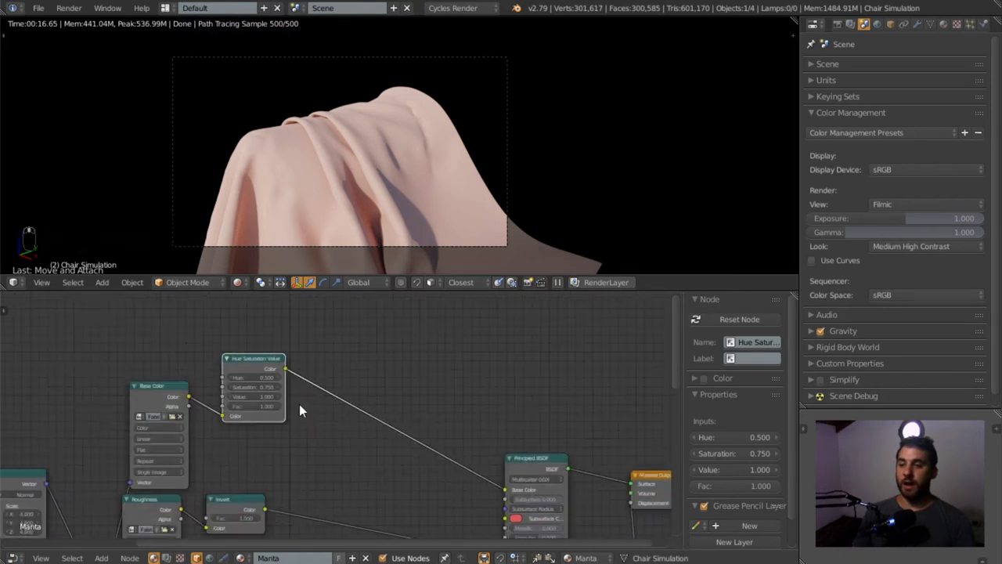
{"action": "key", "text": "shift+a"}
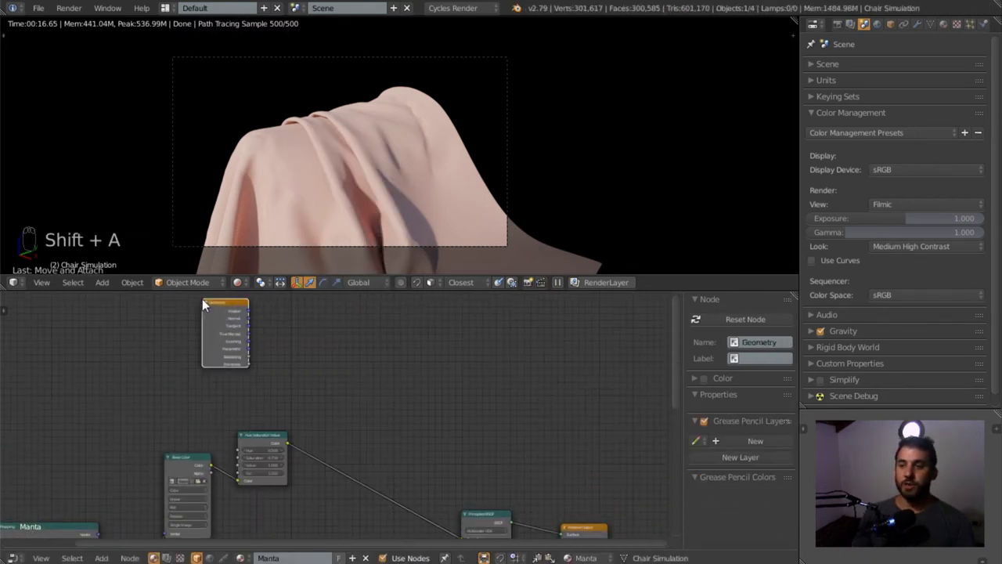
Preview the Geometry mask on the cloth and add a ColorRamp node.
{"action": "left_click_drag", "start_coordinate": [233, 338], "coordinate": [307, 328]}
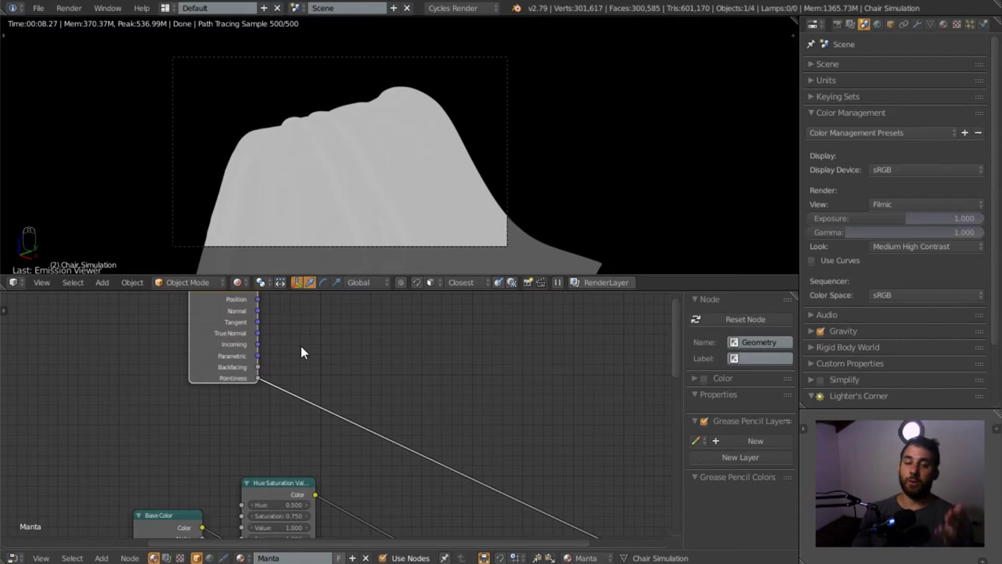
{"action": "key", "text": "shift+a"}
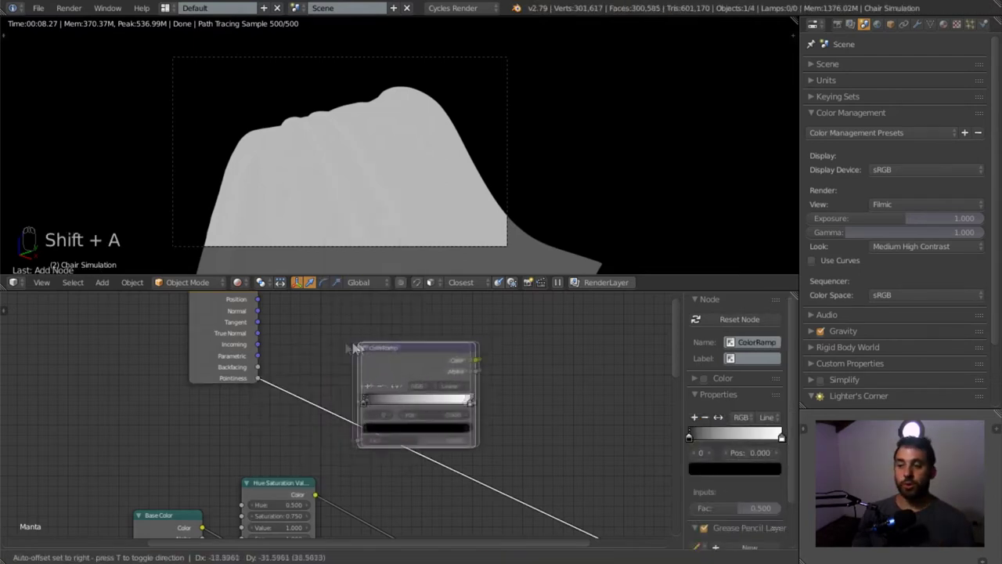
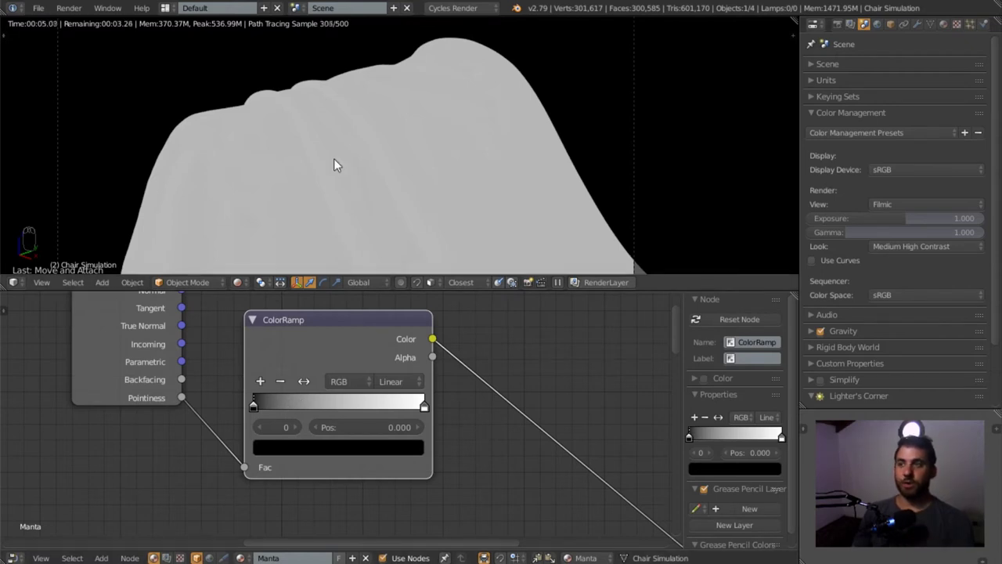
Wire in the ColorRamp and slide its black stop to about 0.391 to sharpen the mask.
{"action": "left_click_drag", "start_coordinate": [277, 408], "coordinate": [304, 413]}
{"action": "left_click", "coordinate": [290, 407]}
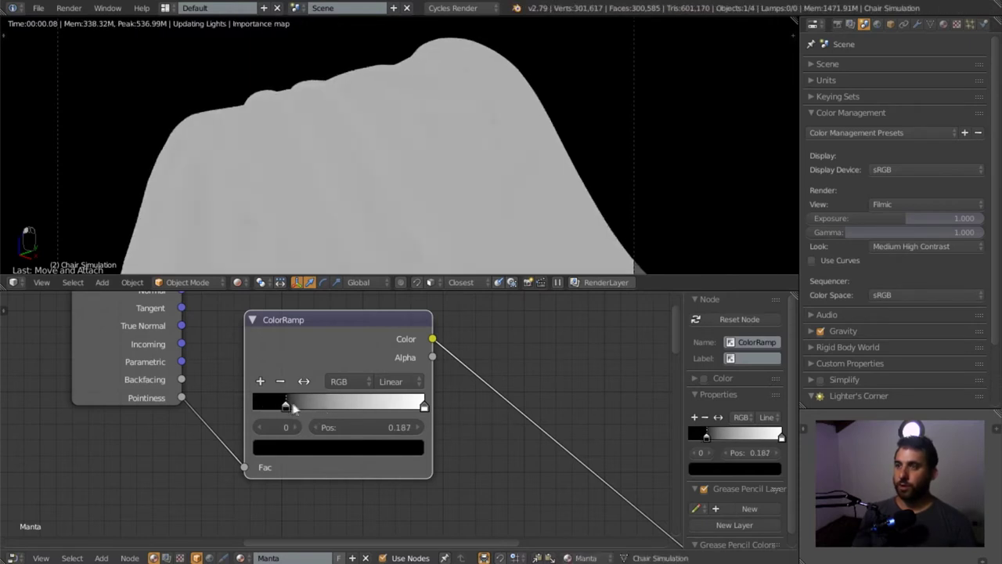
{"action": "left_click_drag", "start_coordinate": [420, 408], "coordinate": [349, 410]}
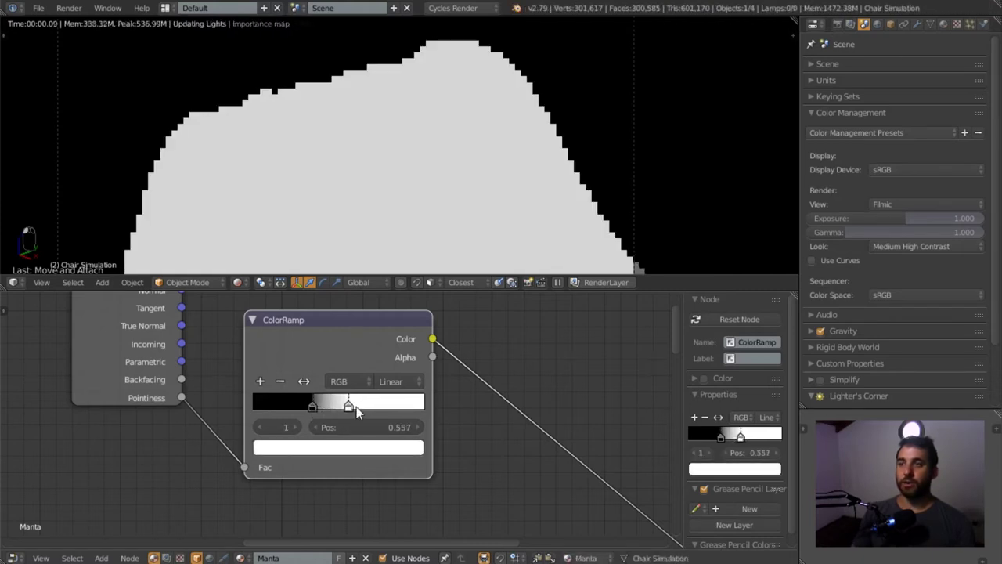
{"action": "middle_click", "coordinate": [357, 411]}
{"action": "left_click_drag", "start_coordinate": [352, 406], "coordinate": [349, 408]}
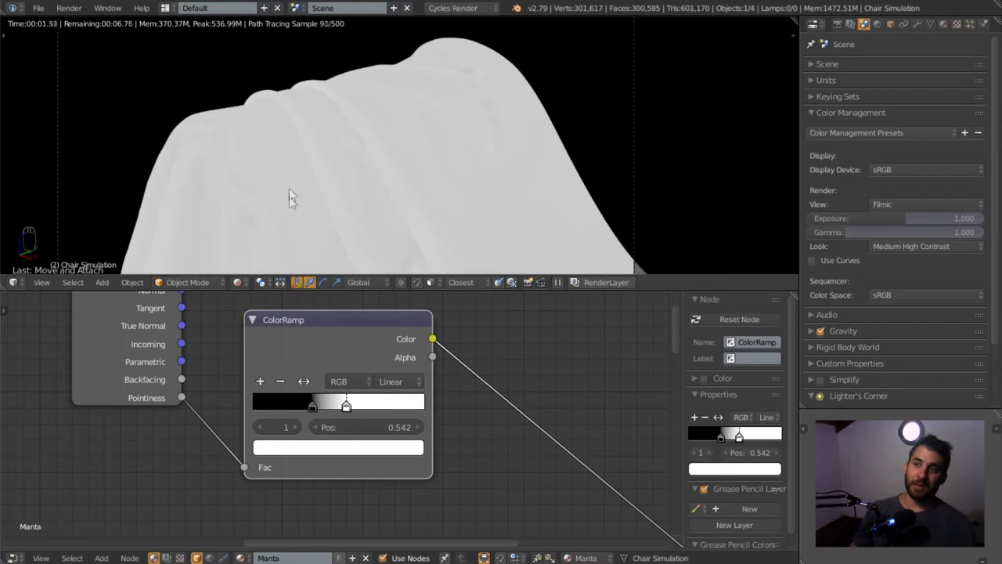
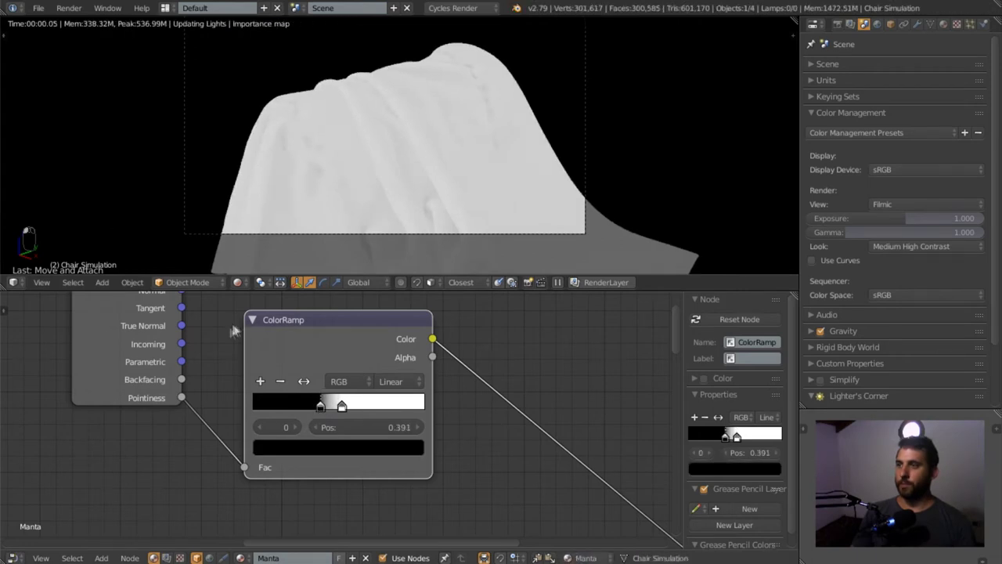
Rearrange the node connections around the ColorRamp and add a MixRGB node.
{"action": "scroll", "scroll_direction": "down", "scroll_amount": 3}
{"action": "left_click_drag", "start_coordinate": [224, 395], "coordinate": [345, 464]}
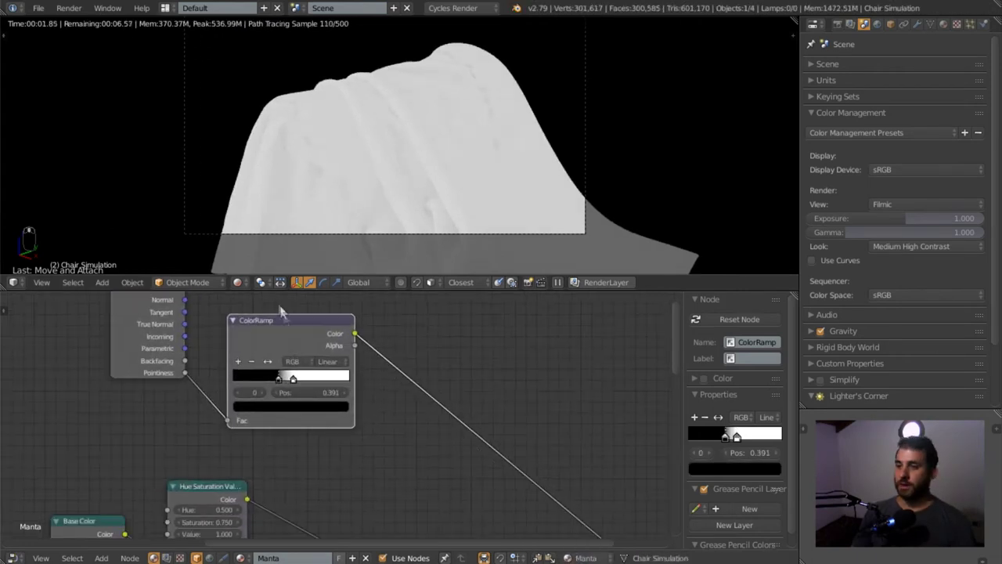
{"action": "left_click_drag", "start_coordinate": [281, 335], "coordinate": [296, 342]}
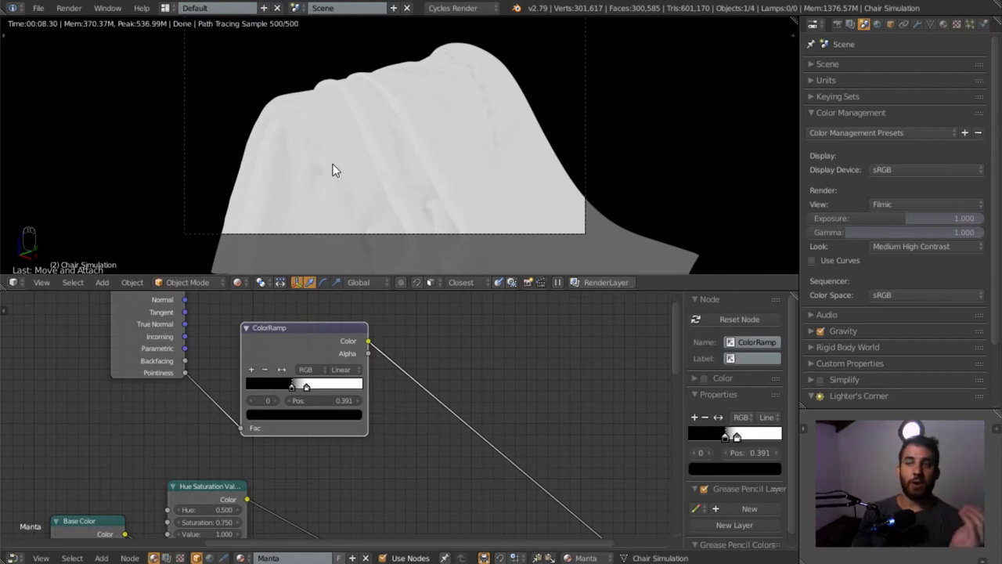
{"action": "left_click_drag", "start_coordinate": [310, 345], "coordinate": [393, 393]}
{"action": "key", "text": "shift+a"}
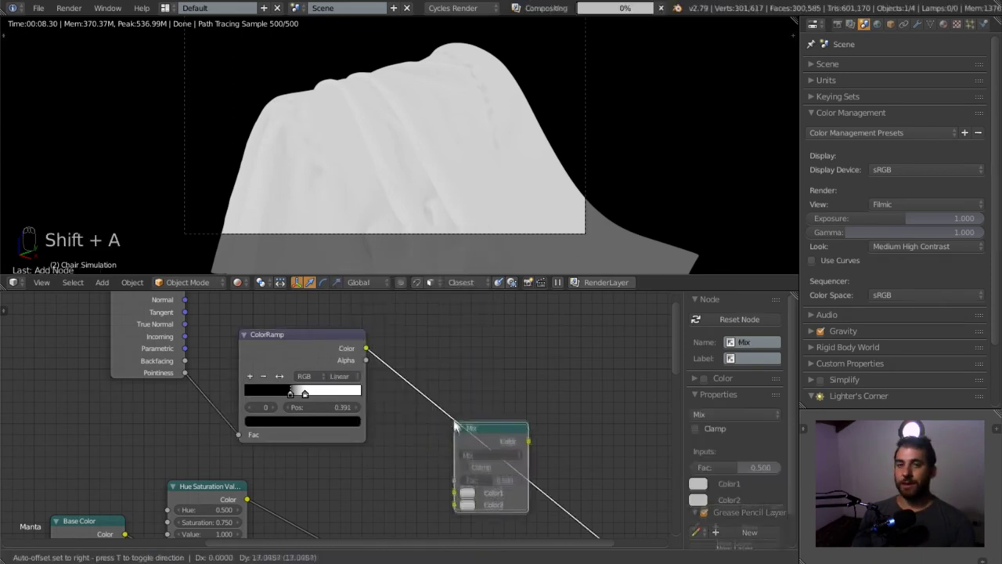
Insert the Mix node, feed the ColorRamp mask into its Fac input and preview the result.
{"action": "left_click_drag", "start_coordinate": [451, 392], "coordinate": [477, 445]}
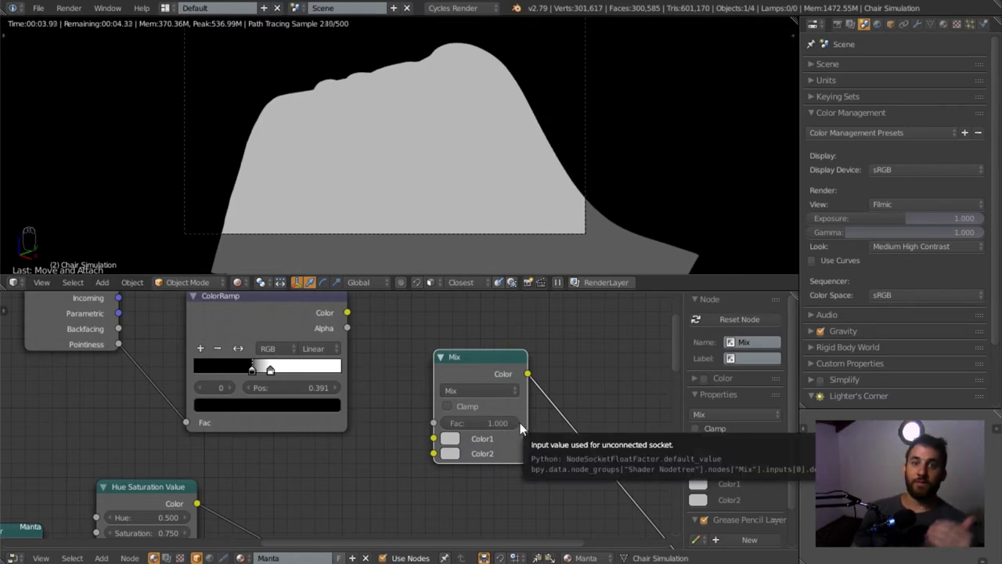
{"action": "left_click_drag", "start_coordinate": [463, 368], "coordinate": [471, 423]}
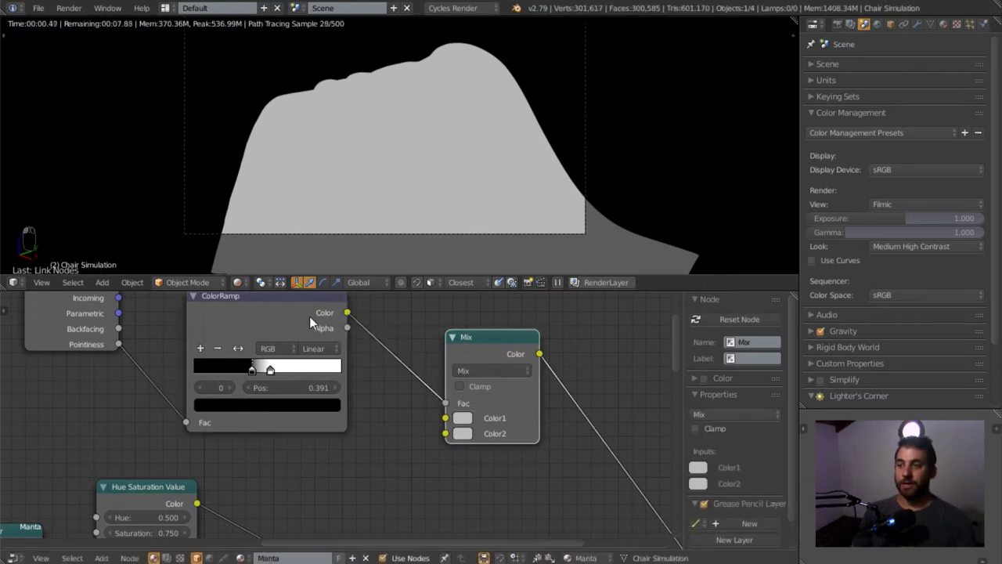
{"action": "left_click_drag", "start_coordinate": [314, 322], "coordinate": [502, 64]}
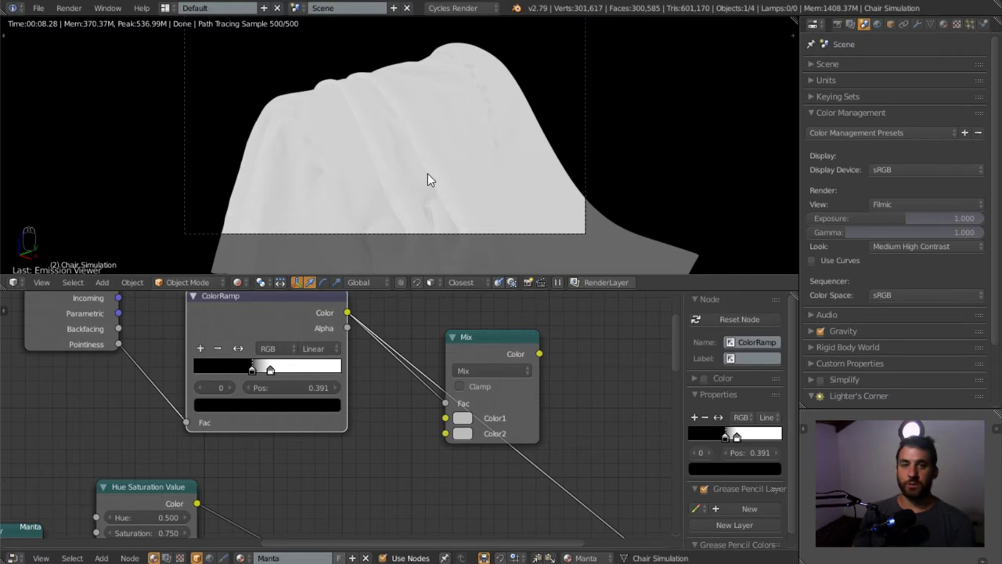
Reconnect the Principled BSDF to the Material Output so the peach fabric renders again.
{"action": "middle_click", "coordinate": [426, 465]}
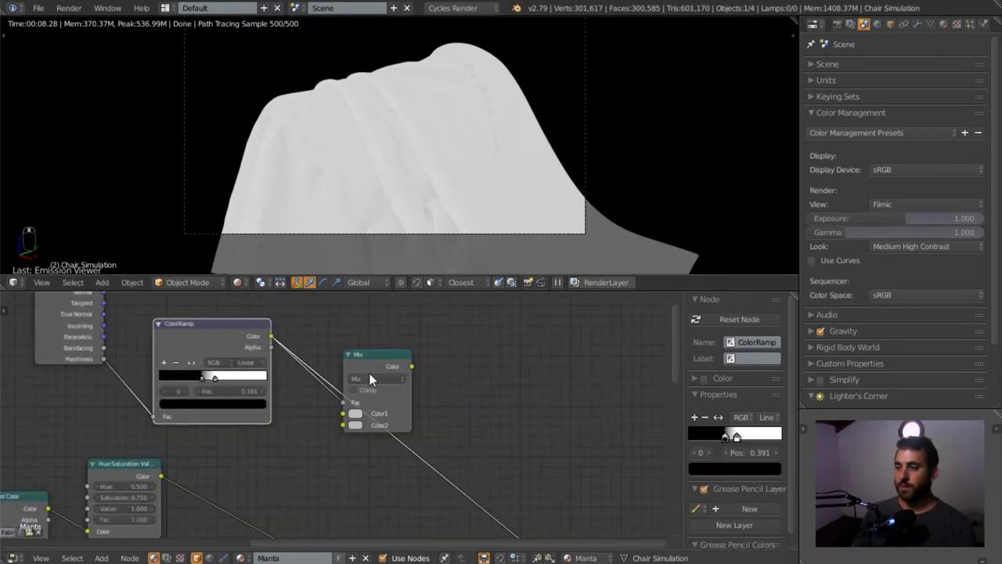
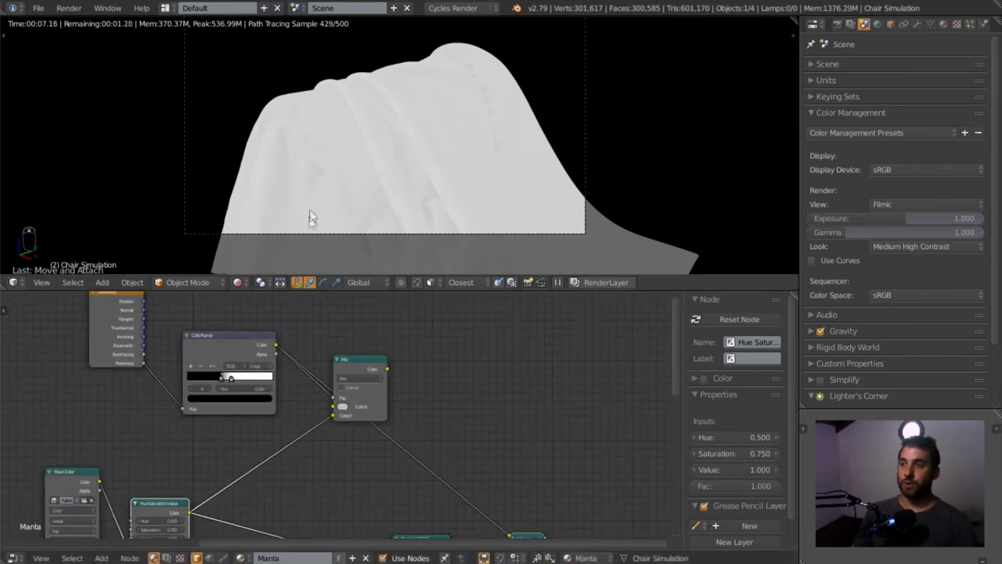
{"action": "key", "text": "shift+d"}
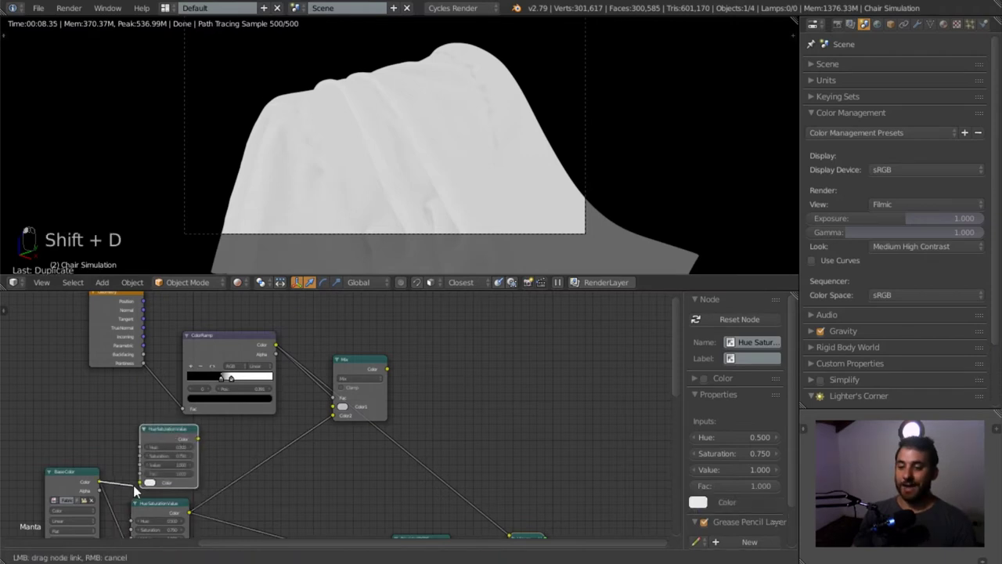
{"action": "middle_click", "coordinate": [174, 509]}
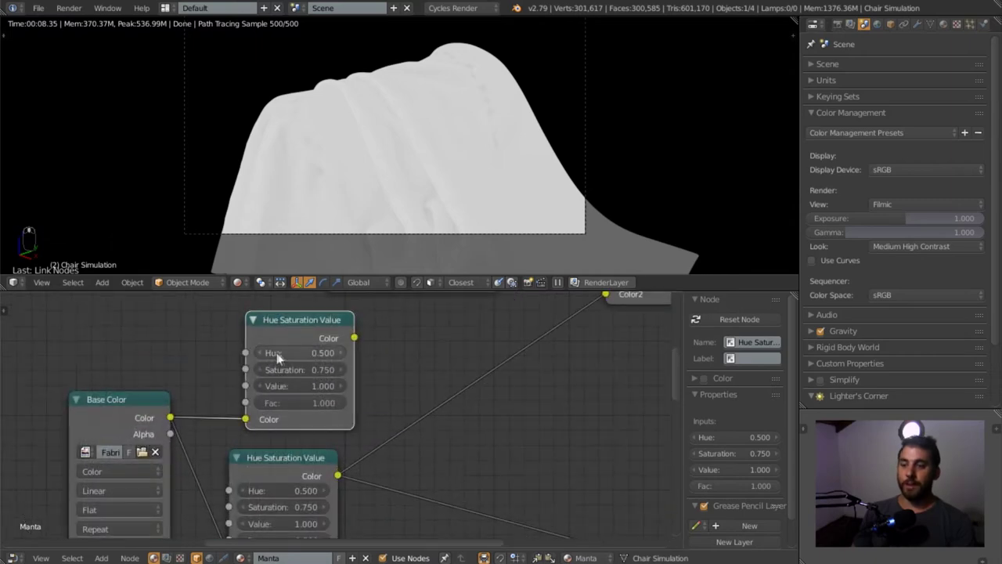
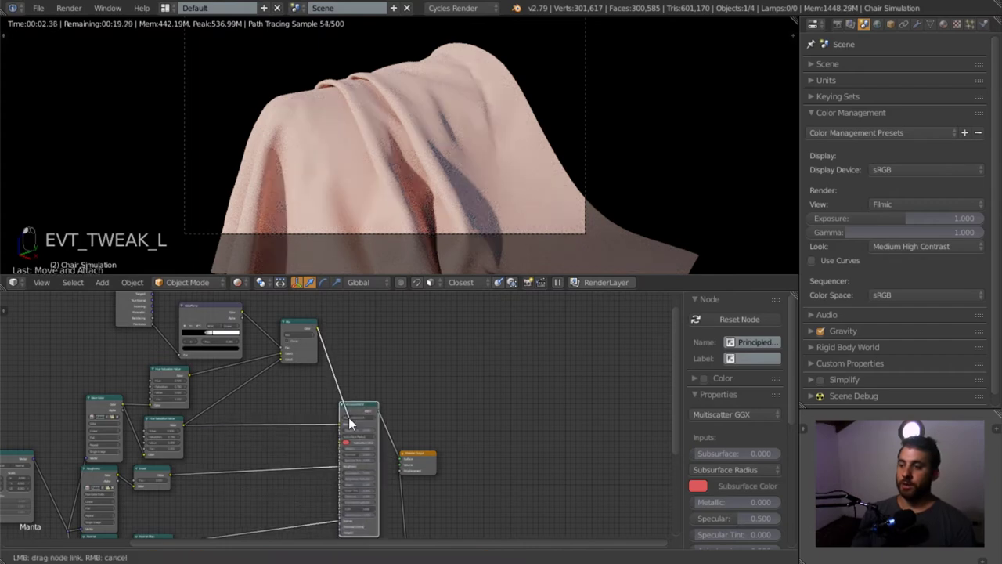
{"action": "left_click", "coordinate": [348, 428]}
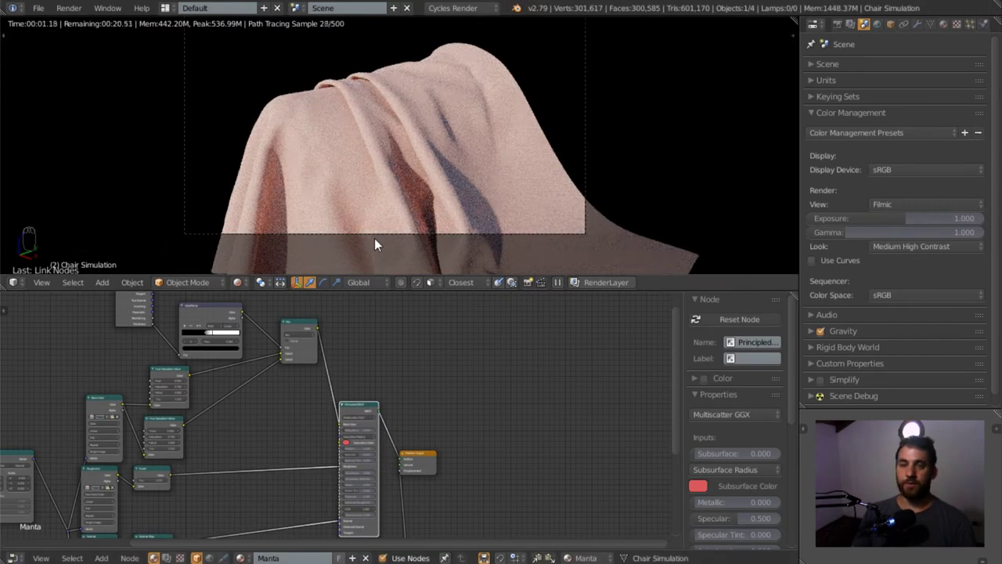
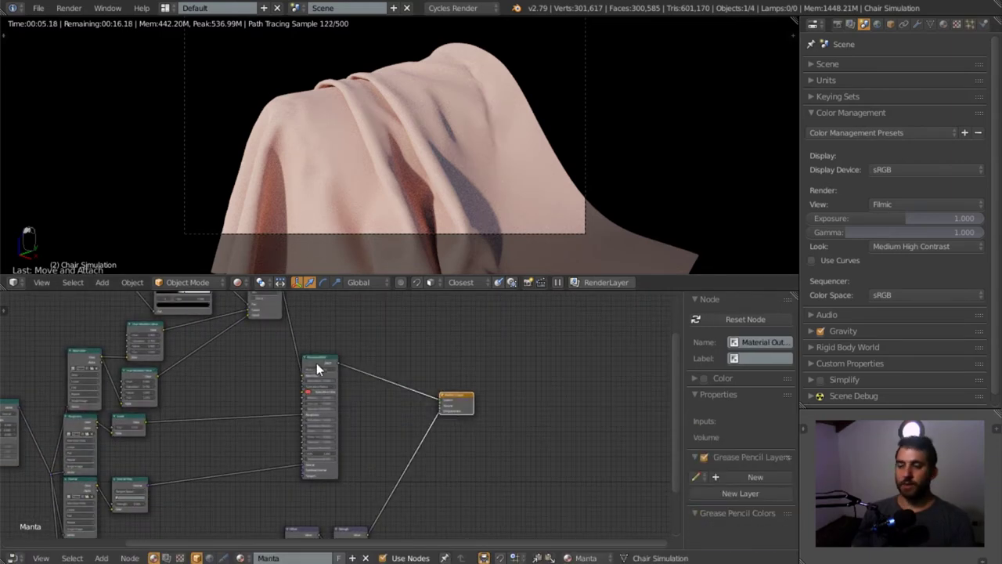
{"action": "middle_click", "coordinate": [318, 372]}
{"action": "left_click", "coordinate": [318, 372]}
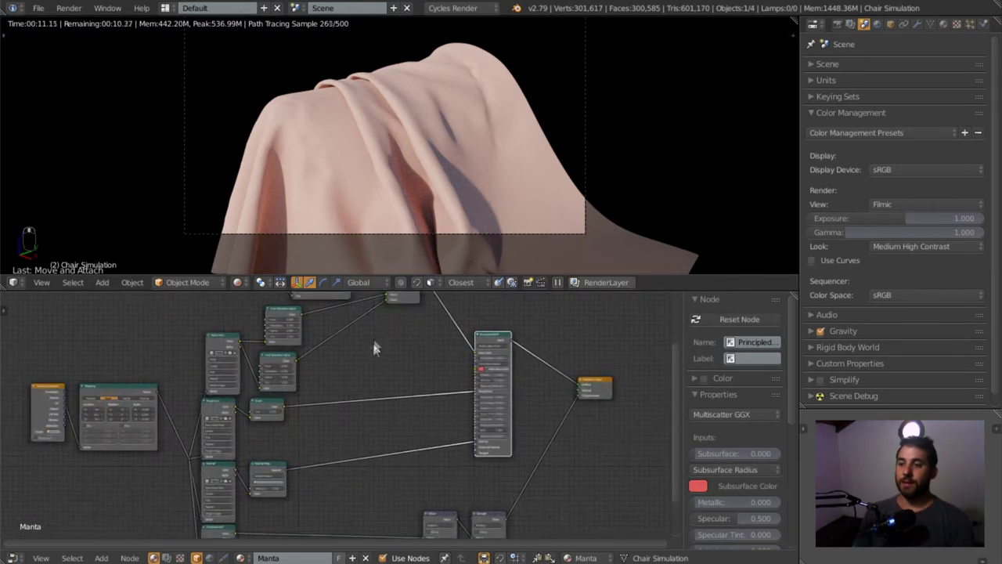
Preview the ColorRamp mask on the cloth through the Viewer node.
{"action": "left_click", "coordinate": [303, 335]}
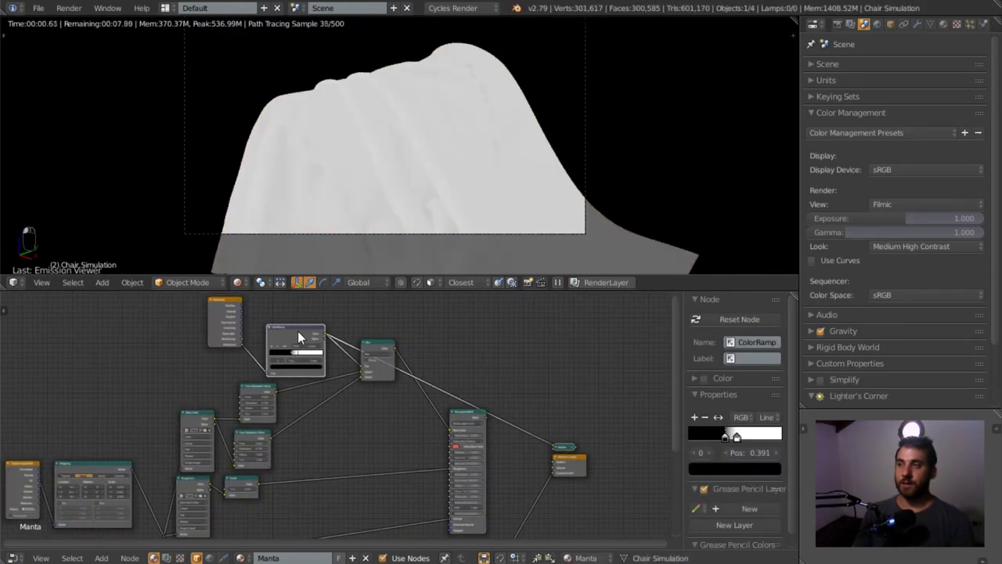
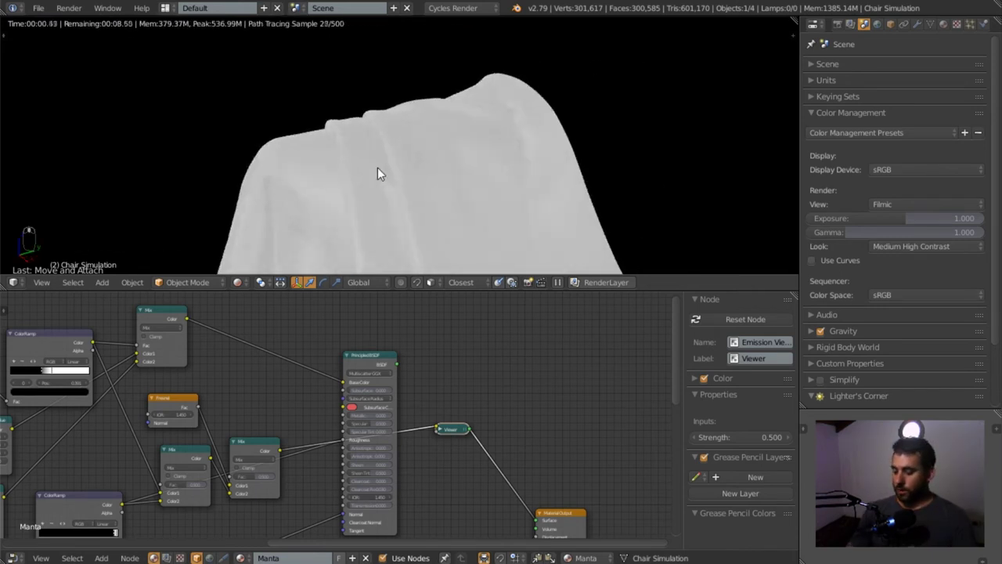
Add Diffuse and Glossy BSDF nodes and combine them with a Mix Shader.
{"action": "key", "text": "KP_1"}
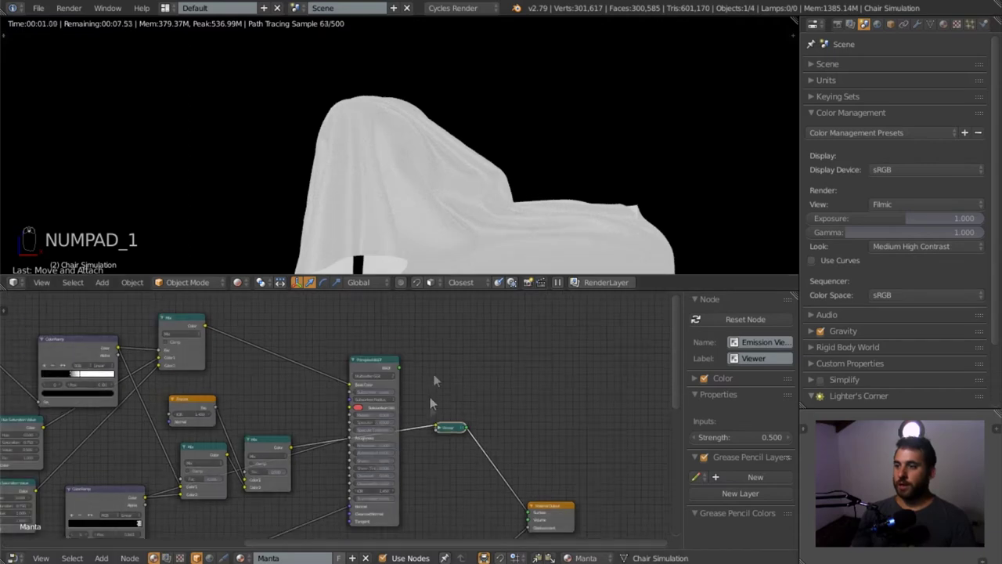
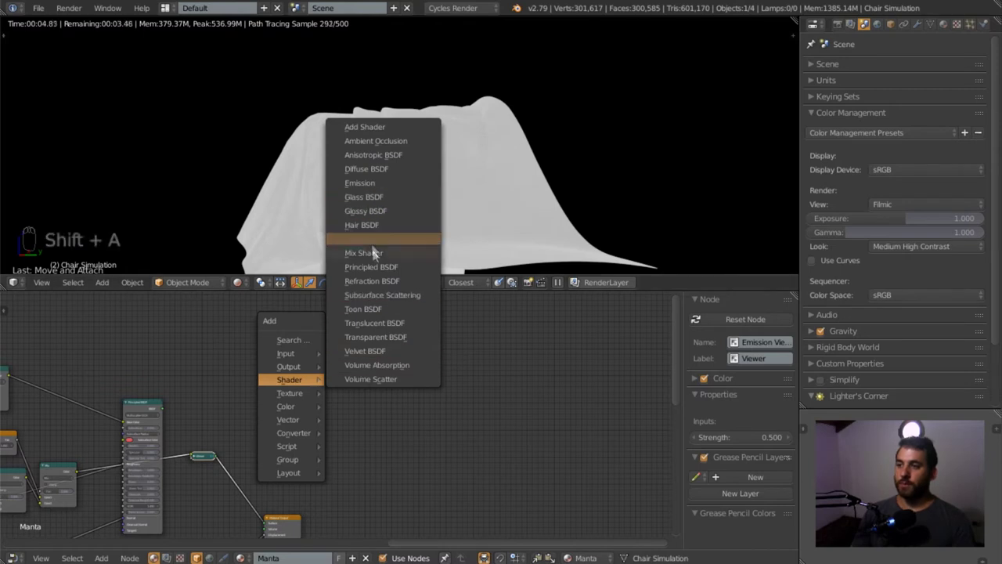
{"action": "key", "text": "shift+a"}
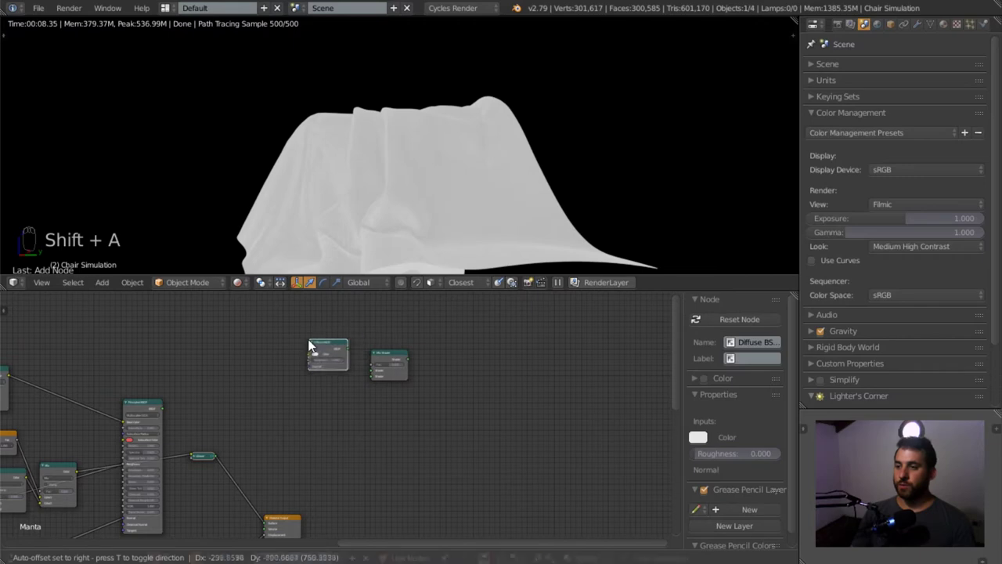
{"action": "key", "text": "shift+a"}
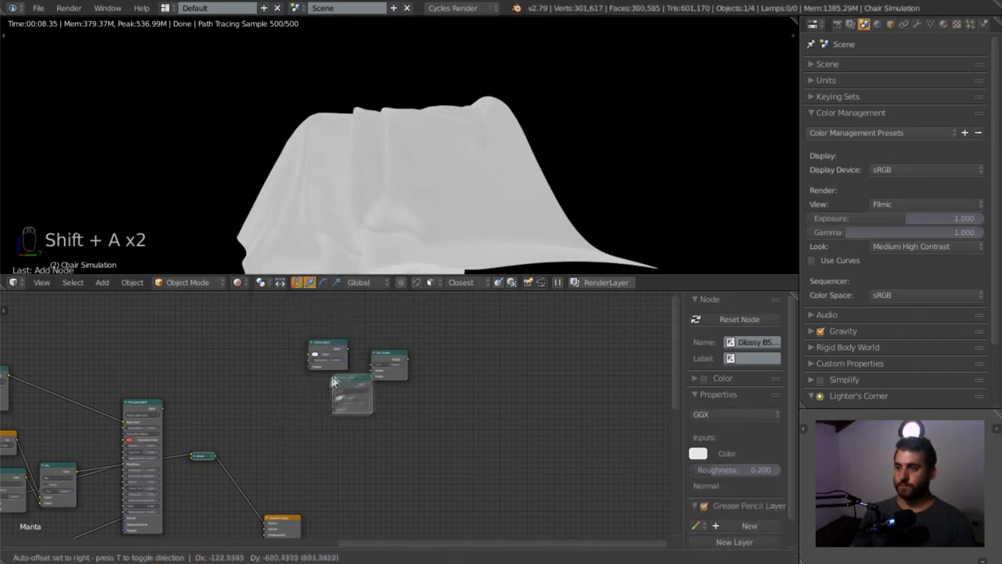
{"action": "left_click_drag", "start_coordinate": [356, 369], "coordinate": [352, 344]}
{"action": "left_click_drag", "start_coordinate": [352, 344], "coordinate": [355, 404]}
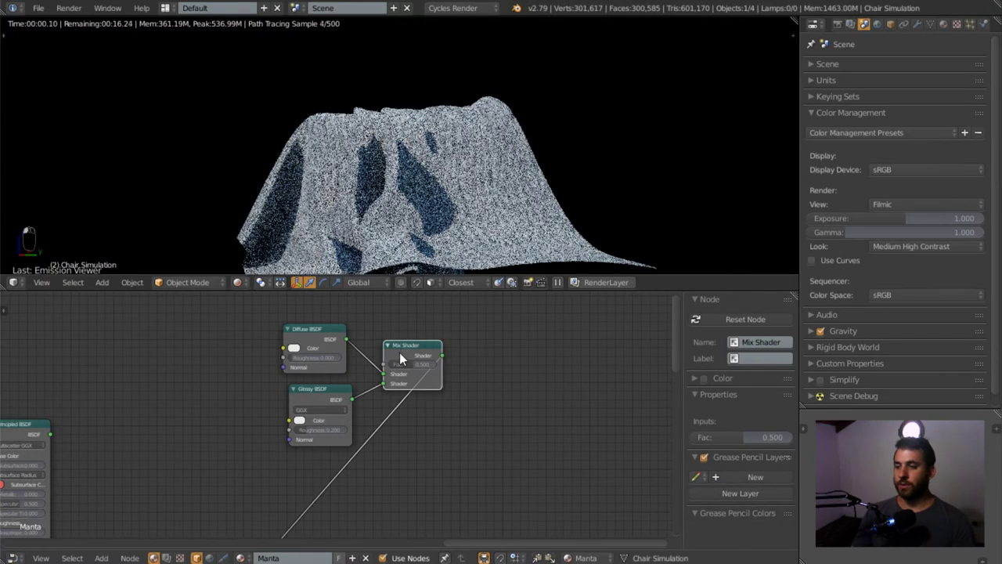
Select the Mix Shader and the Glossy BSDF to set its roughness to 0.
{"action": "left_click", "coordinate": [339, 431]}
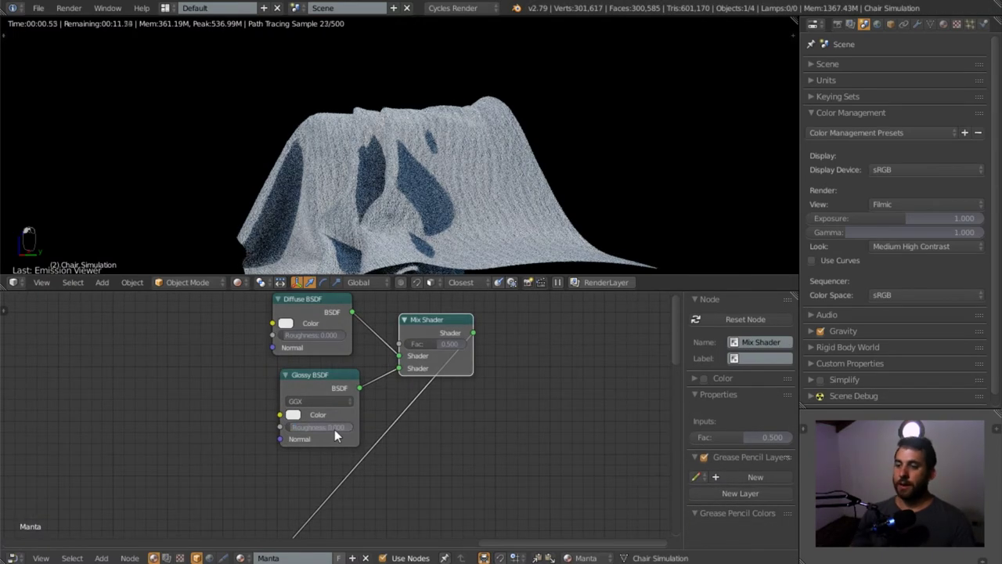
{"action": "left_click", "coordinate": [332, 377]}
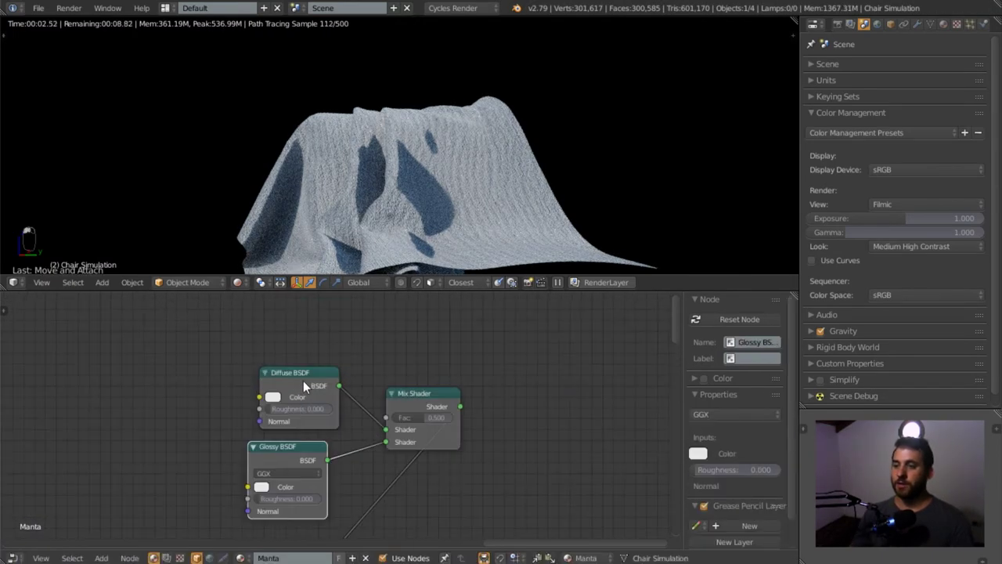
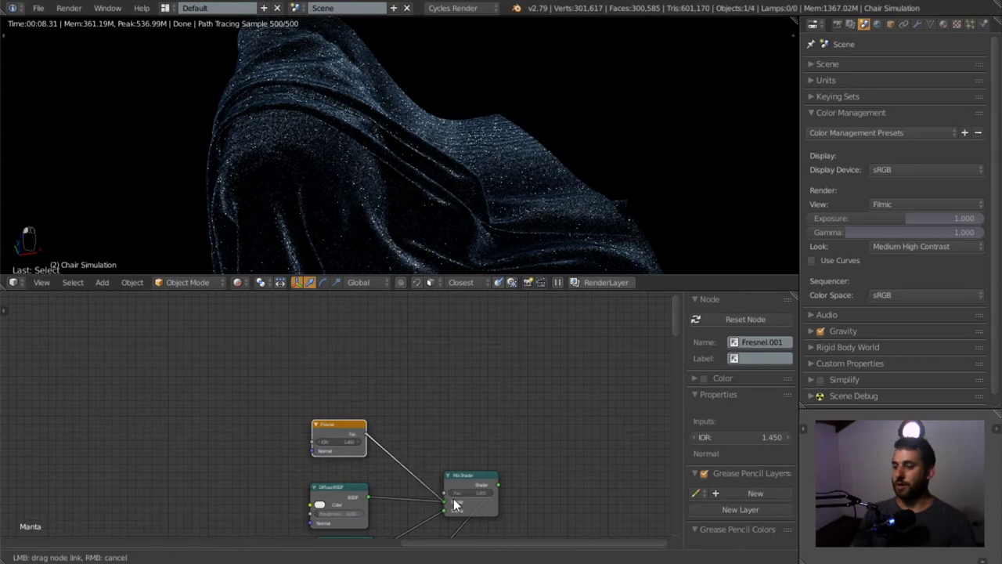
Rewire the Mix Shader and Glossy BSDF so the cloth previews as flat light grey.
{"action": "left_click", "coordinate": [473, 472]}
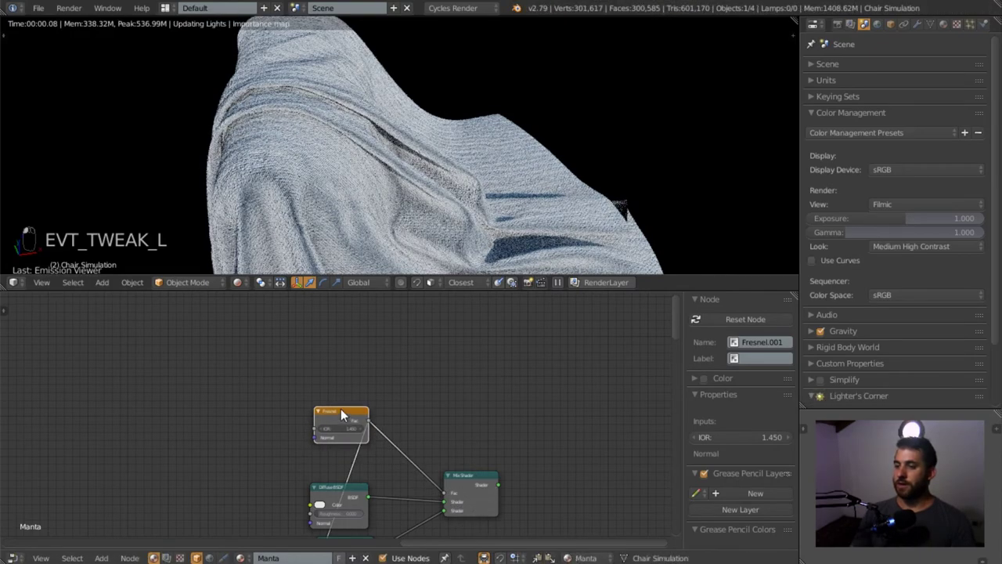
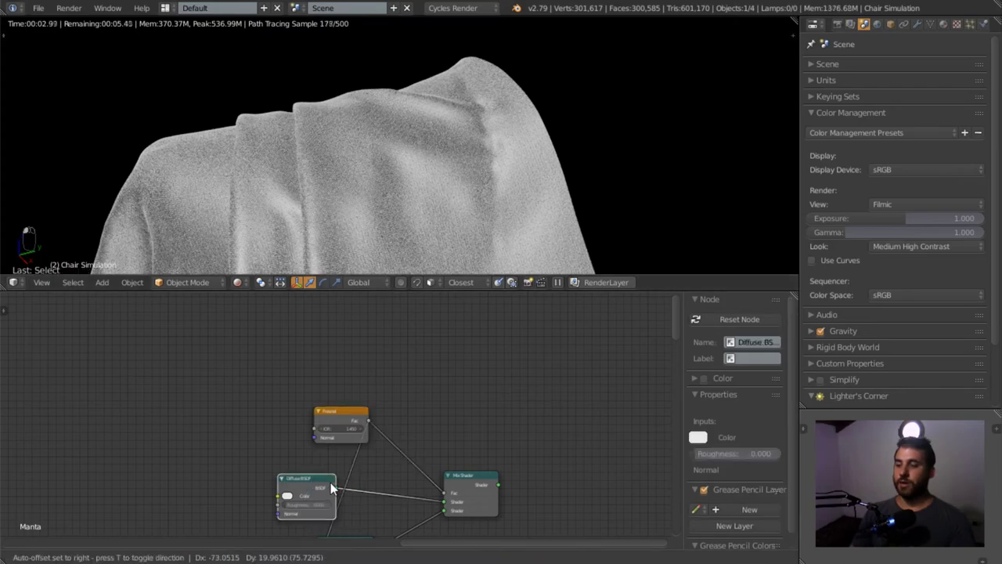
{"action": "left_click_drag", "start_coordinate": [347, 488], "coordinate": [357, 431]}
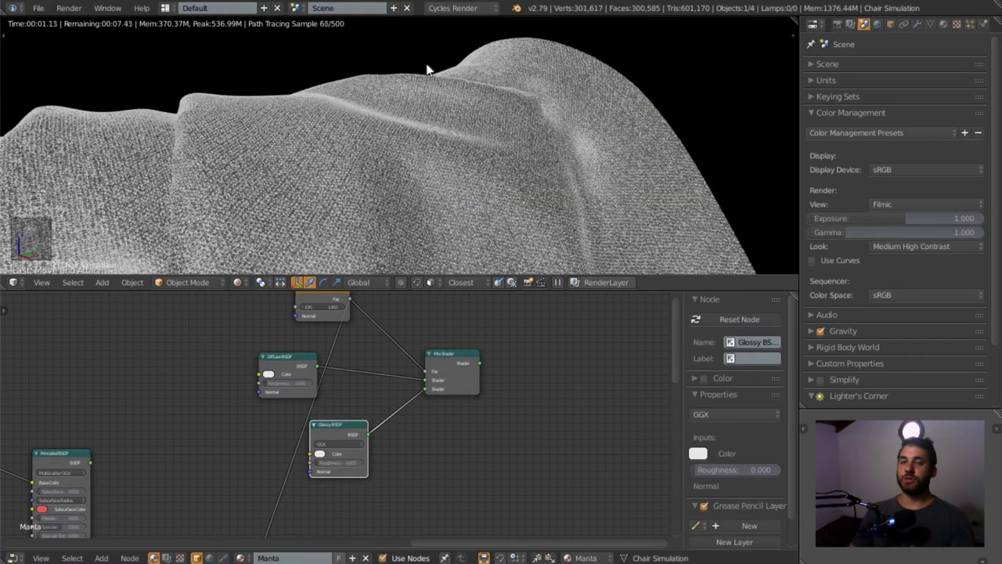
{"action": "middle_click", "coordinate": [424, 94]}
{"action": "left_click_drag", "start_coordinate": [420, 99], "coordinate": [355, 220]}
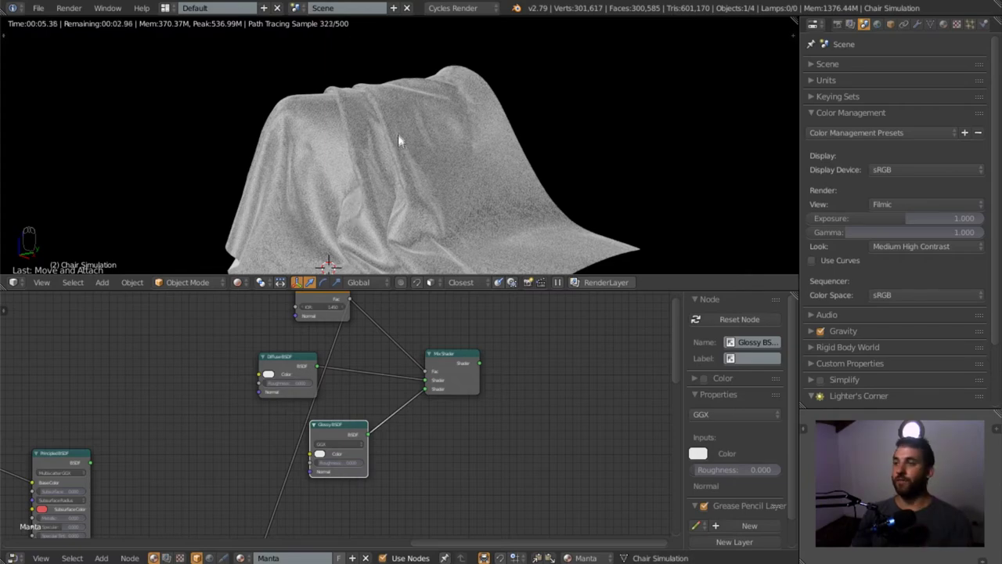
Orbit around the draped cloth to inspect its folds and grey sheen while Cycles re-renders.
{"action": "left_click_drag", "start_coordinate": [439, 134], "coordinate": [384, 139]}
{"action": "left_click_drag", "start_coordinate": [382, 162], "coordinate": [491, 118]}
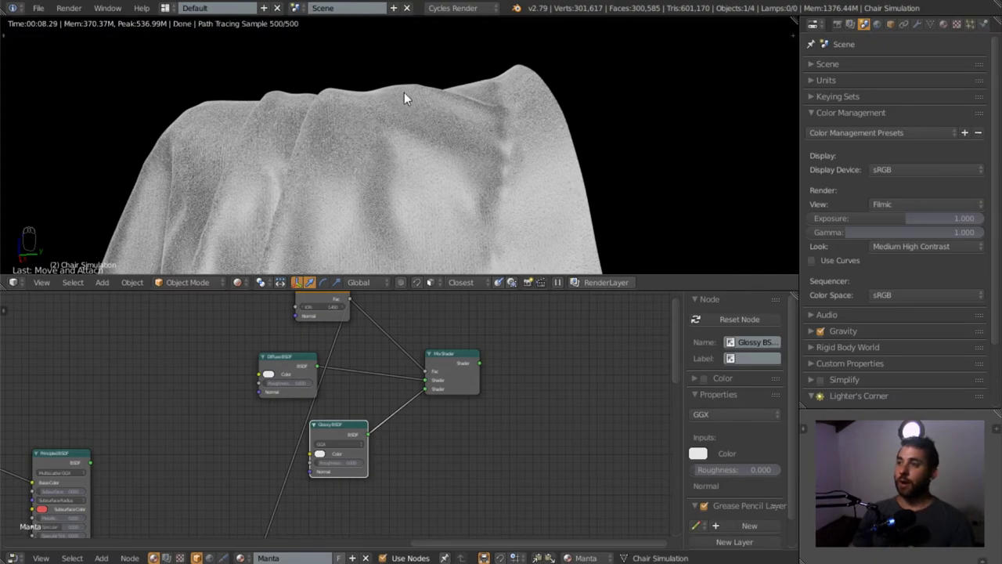
{"action": "left_click_drag", "start_coordinate": [318, 174], "coordinate": [436, 153]}
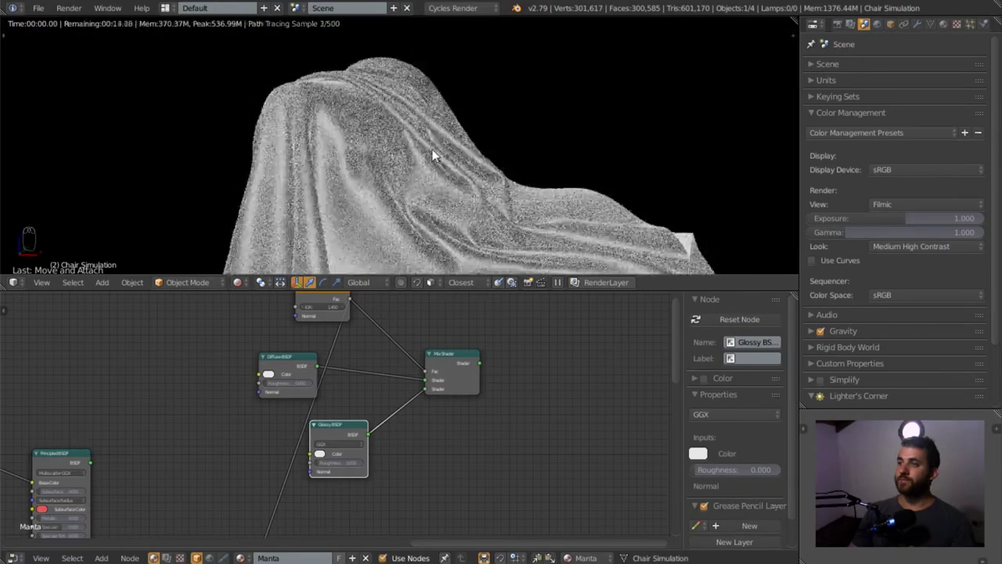
{"action": "left_click_drag", "start_coordinate": [310, 76], "coordinate": [376, 139]}
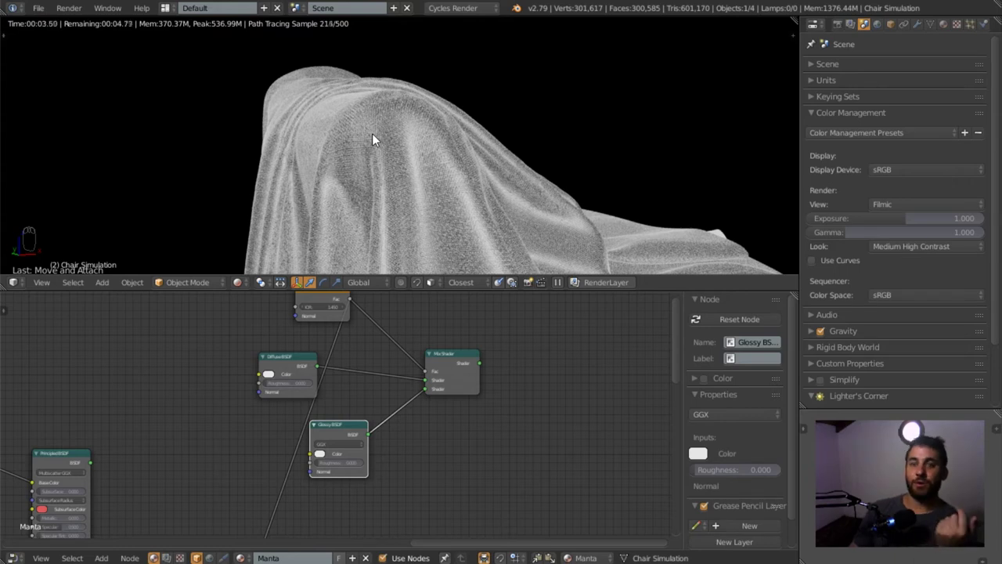
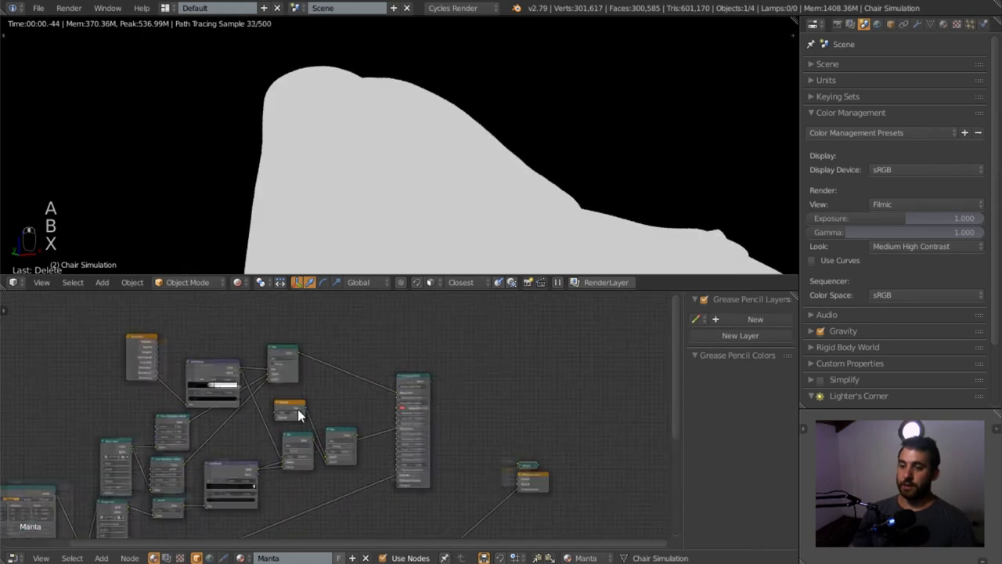
Select the Fresnel node and add a ColorRamp converter wired into the Mix node for white fabric.
{"action": "left_click", "coordinate": [293, 390]}
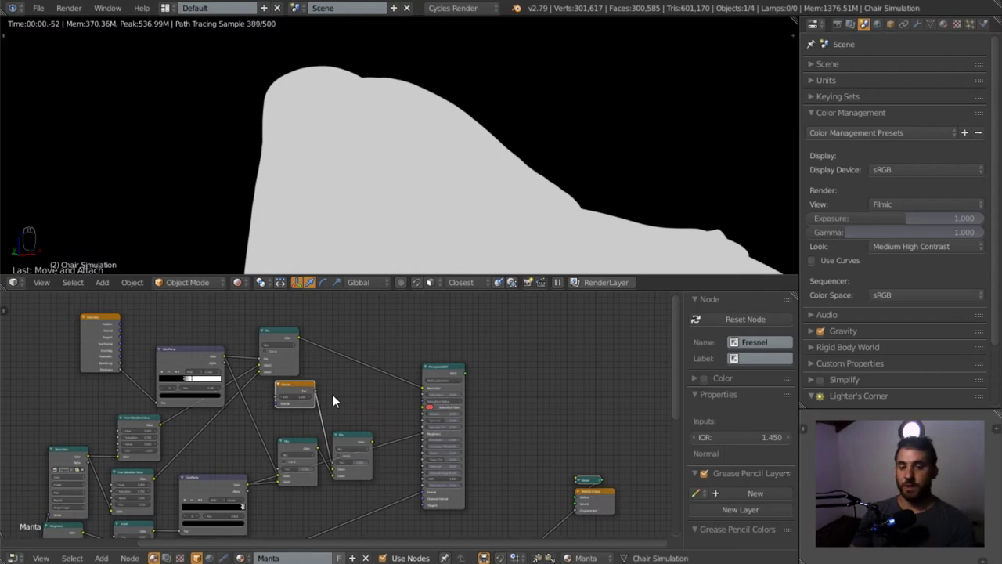
{"action": "middle_click", "coordinate": [336, 425]}
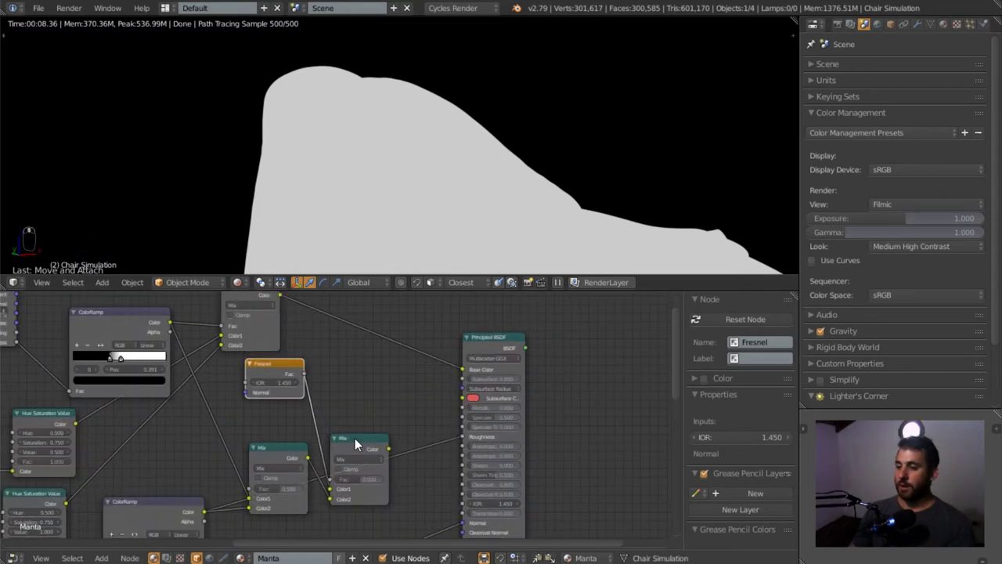
{"action": "left_click_drag", "start_coordinate": [358, 443], "coordinate": [391, 188]}
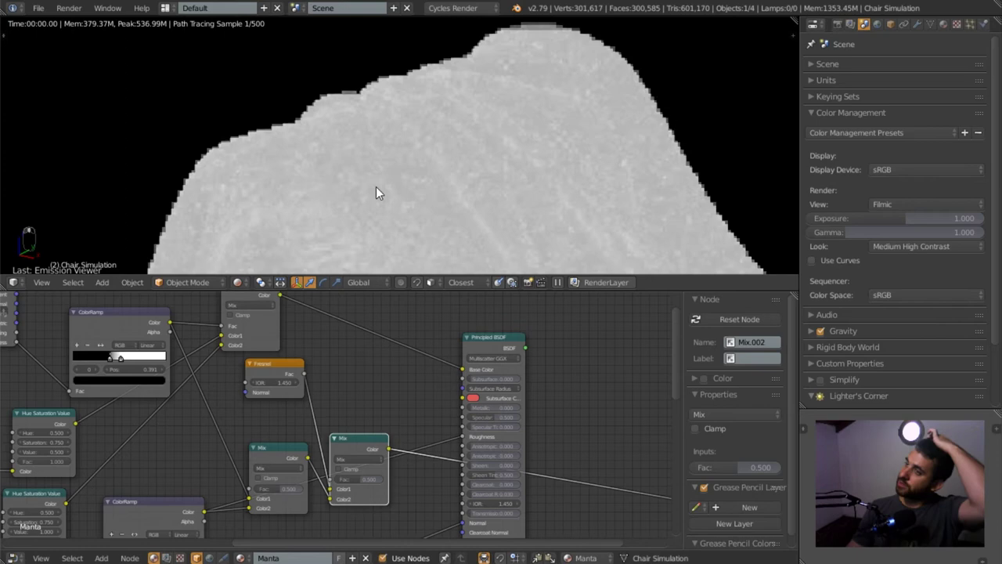
{"action": "left_click_drag", "start_coordinate": [412, 149], "coordinate": [326, 402]}
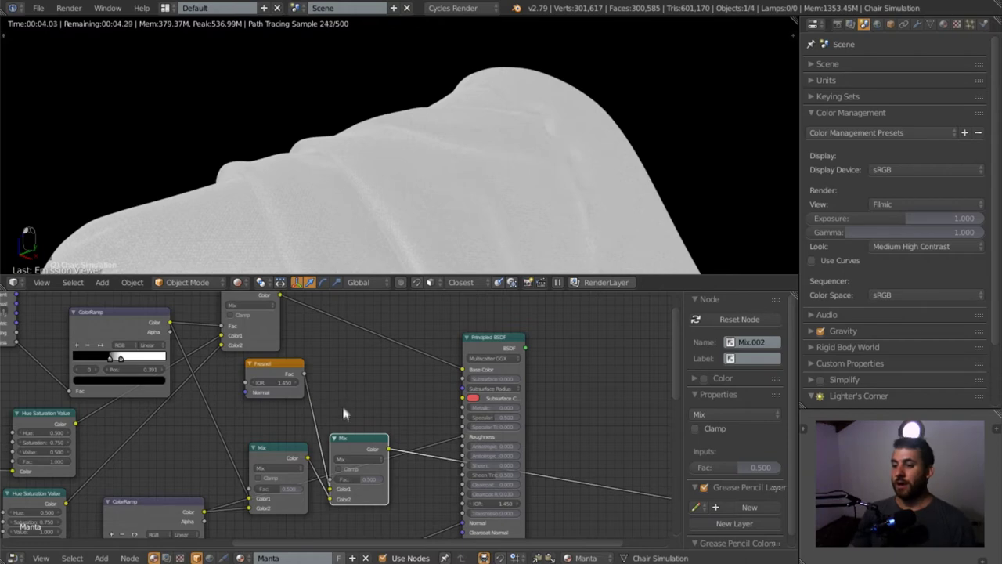
{"action": "key", "text": "shift+a"}
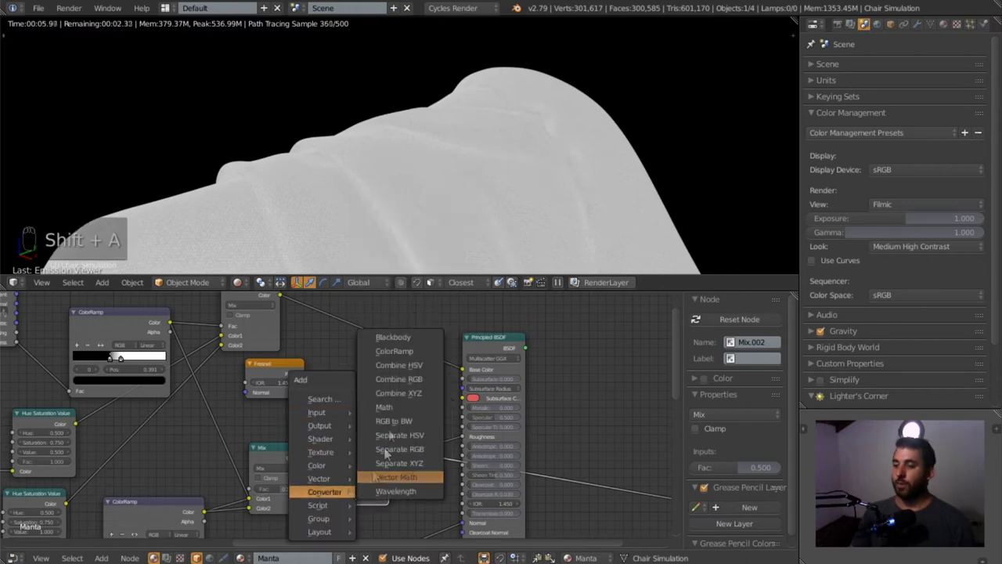
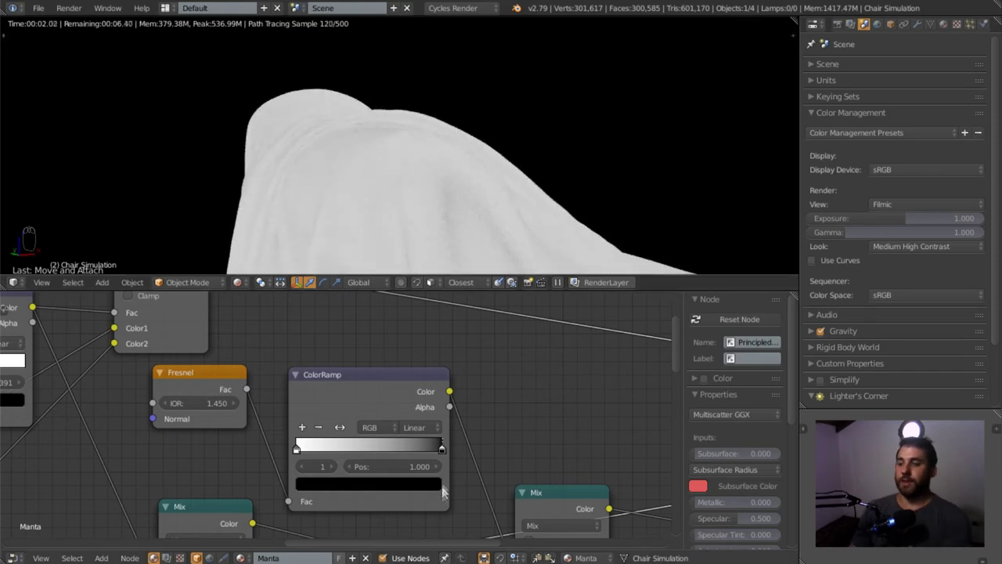
Move the ColorRamp stop to 0.292 so the cloth renders soft peach, then check it from a new angle.
{"action": "left_click_drag", "start_coordinate": [404, 457], "coordinate": [363, 449]}
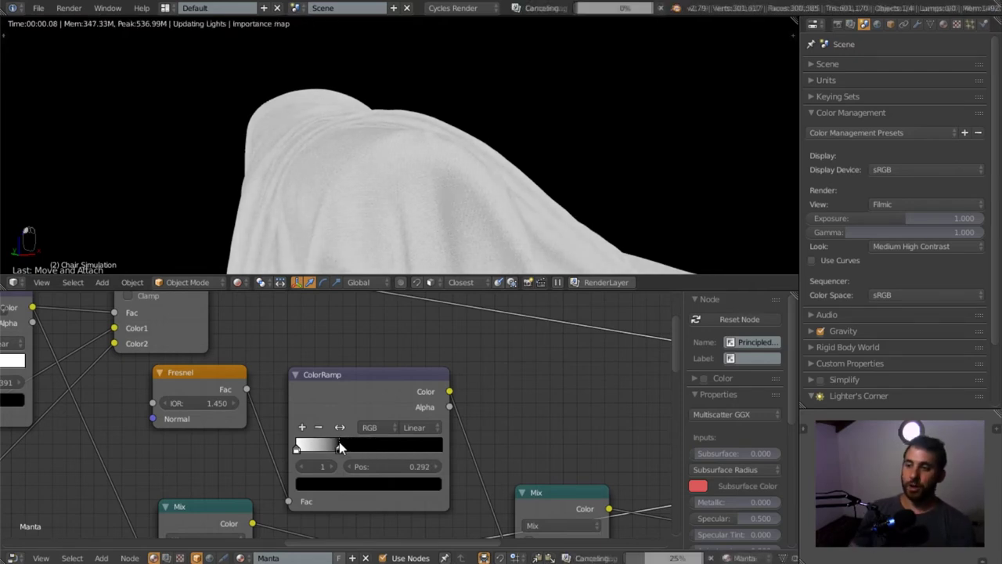
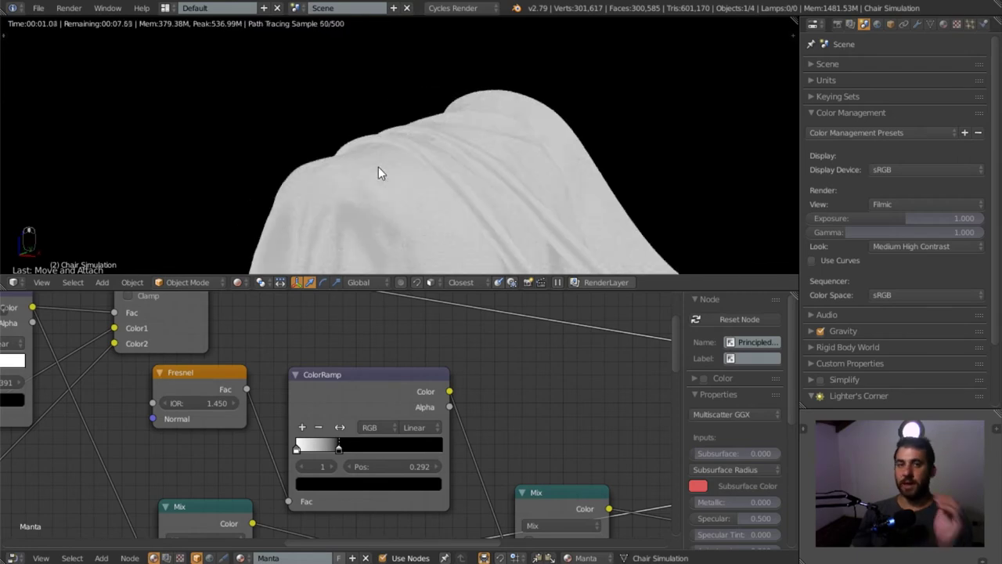
{"action": "left_click_drag", "start_coordinate": [379, 183], "coordinate": [329, 384]}
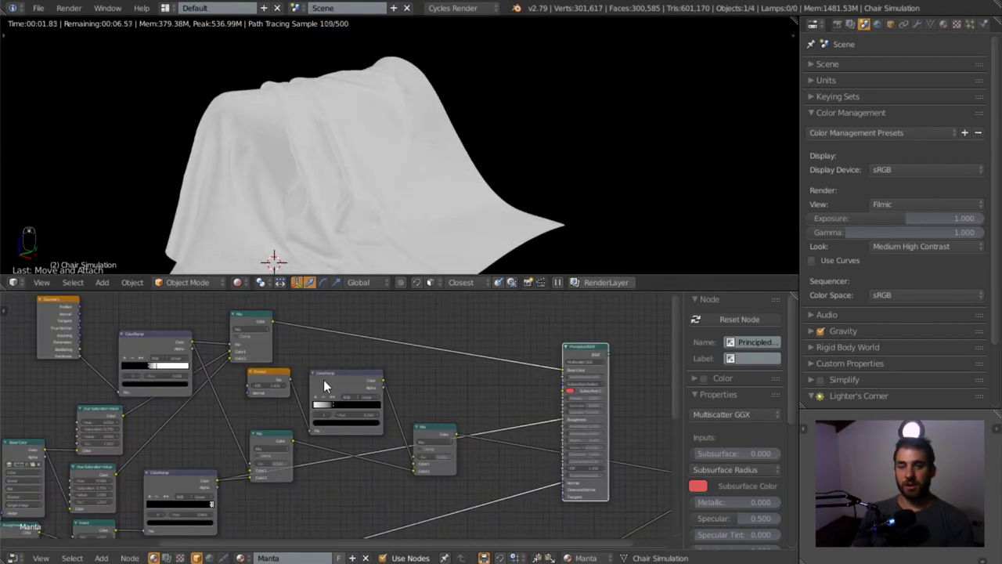
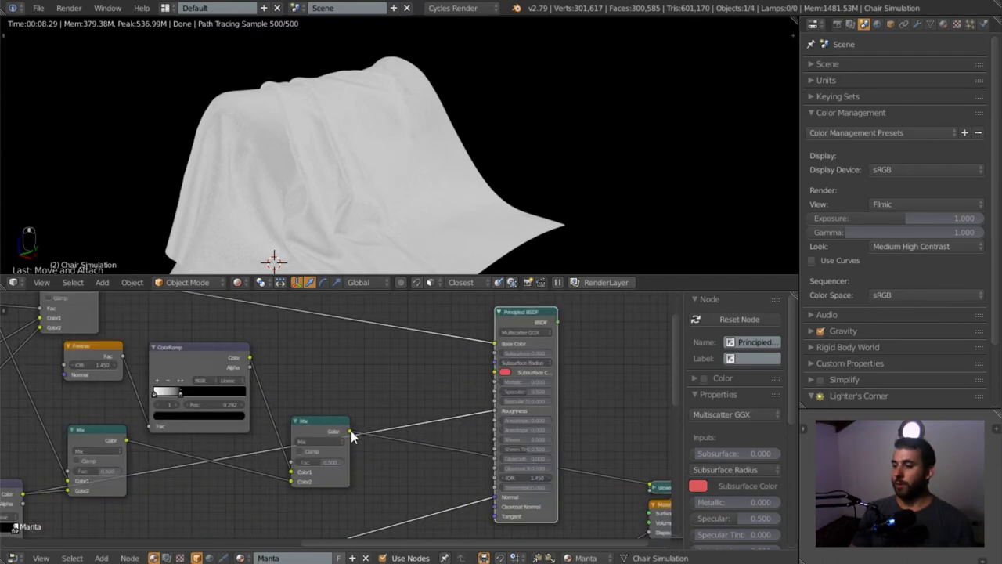
Look at the peach cloth through the camera while panning across the material nodes.
{"action": "middle_click", "coordinate": [192, 492]}
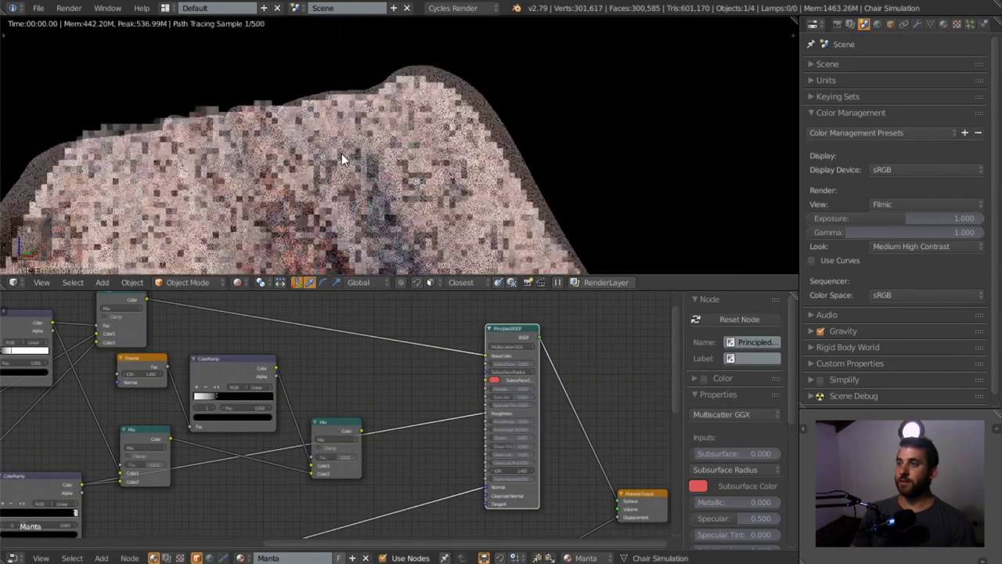
{"action": "key", "text": "KP_0"}
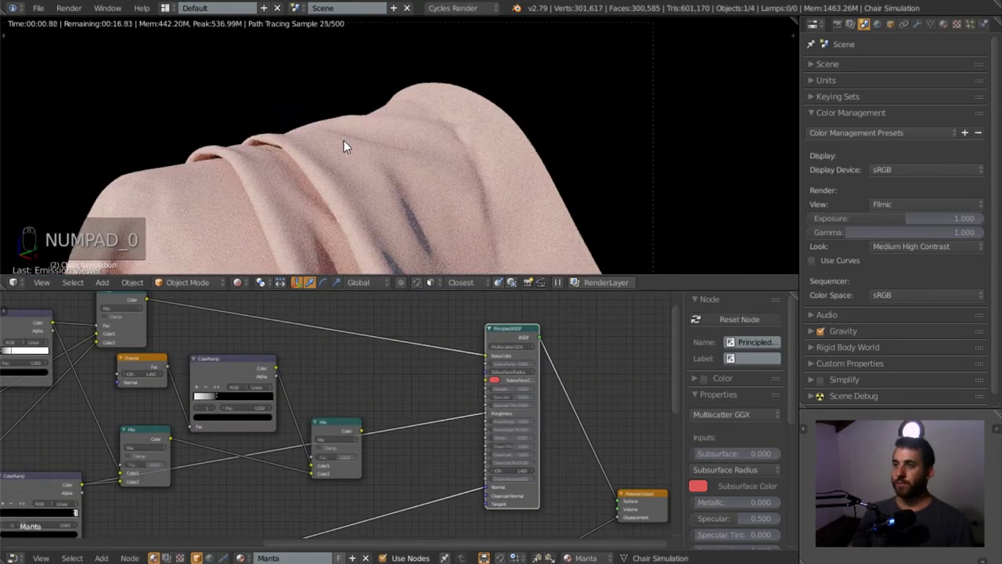
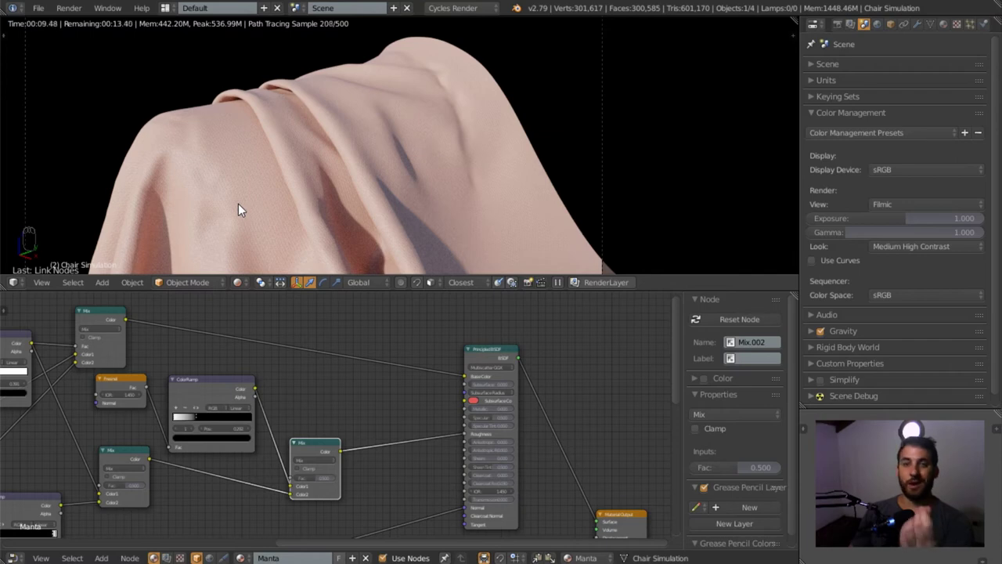
{"action": "middle_click", "coordinate": [421, 404]}
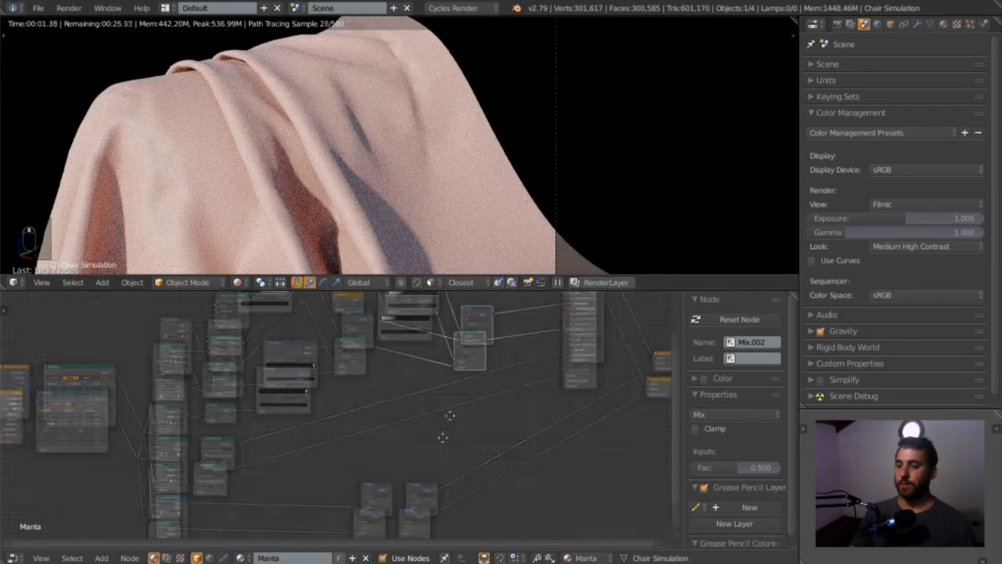
Fit all nodes in view and draw a render border so the 3D viewport fills the window.
{"action": "key", "text": "a"}
{"action": "key", "text": "b"}
{"action": "key", "text": "g"}
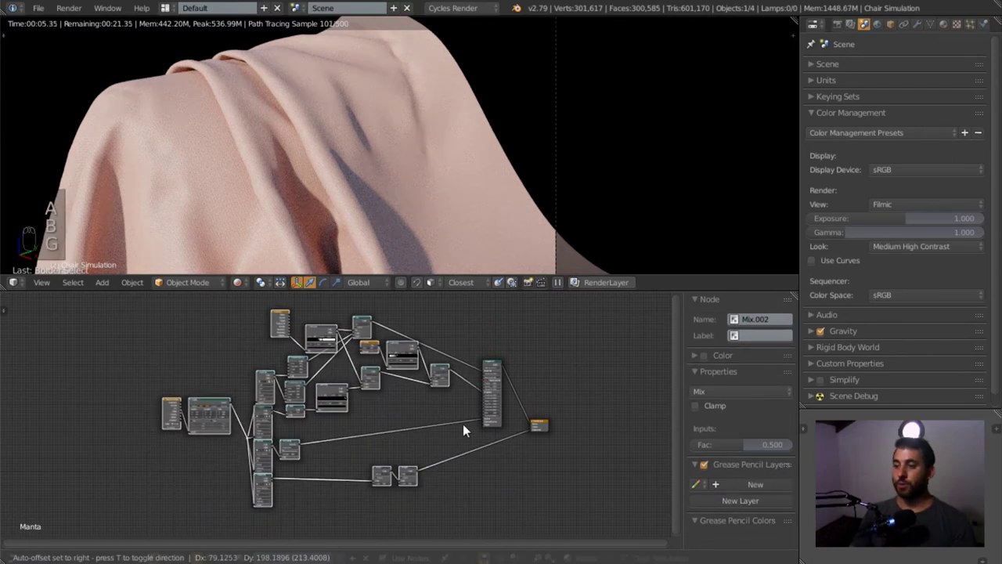
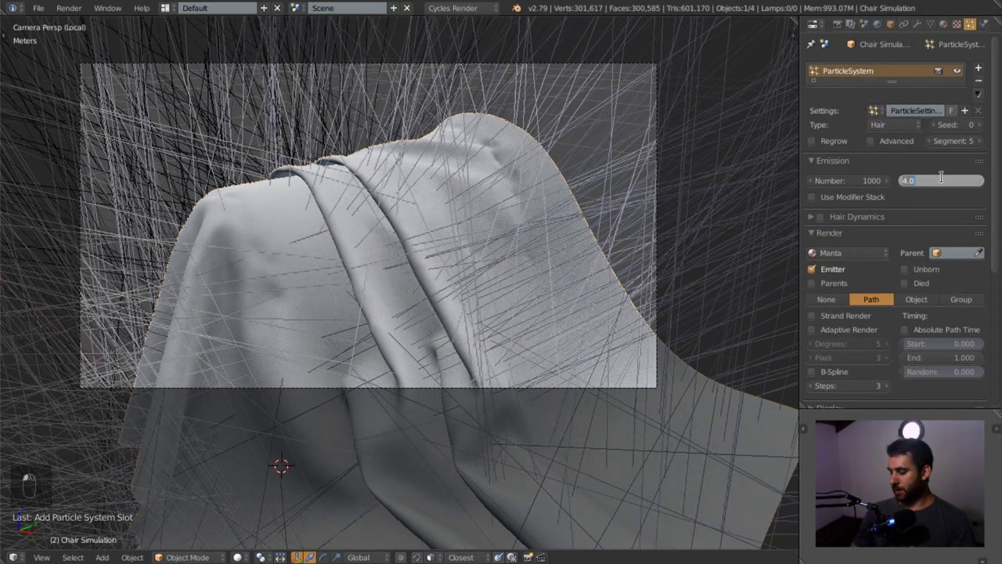
Shorten the hair particle Length to 0.001 so only tiny strands show on the cloth.
{"action": "key", "text": "KP_0"}
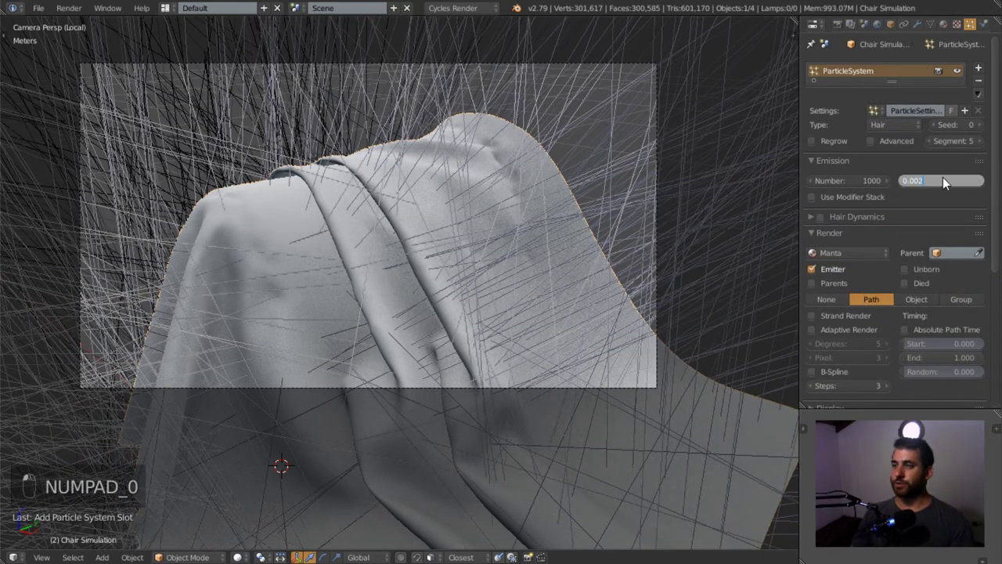
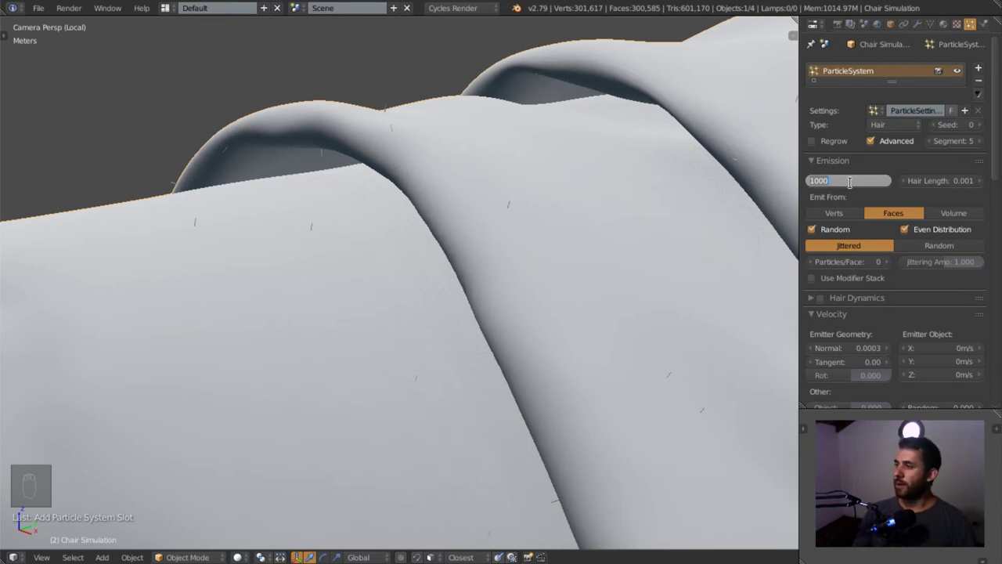
Emit 80000 hairs randomly from faces with the modifier stack, then orbit along the folds.
{"action": "key", "text": "KP_0"}
{"action": "key", "text": "KP_0"}
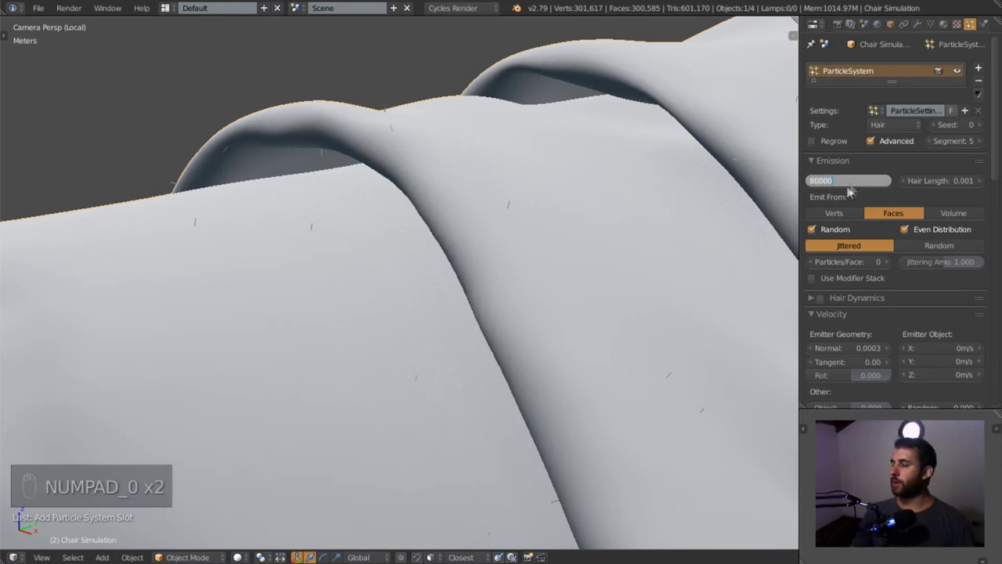
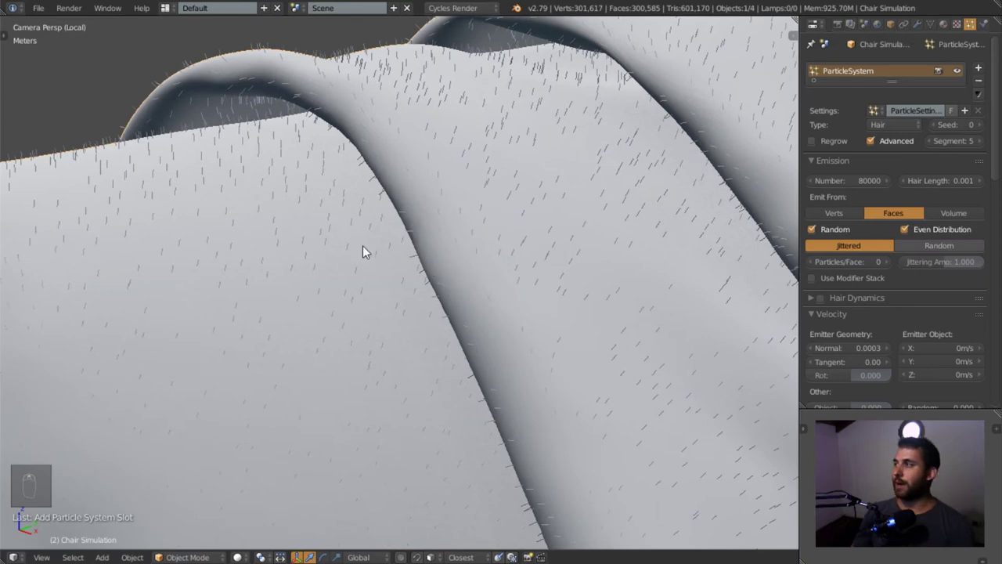
{"action": "left_click_drag", "start_coordinate": [462, 275], "coordinate": [814, 207]}
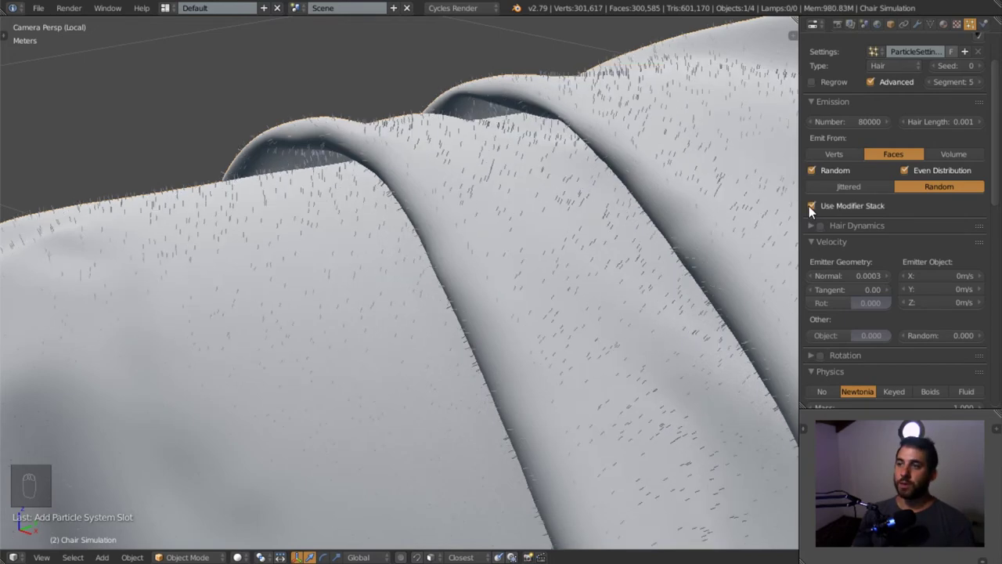
{"action": "left_click_drag", "start_coordinate": [892, 236], "coordinate": [292, 180]}
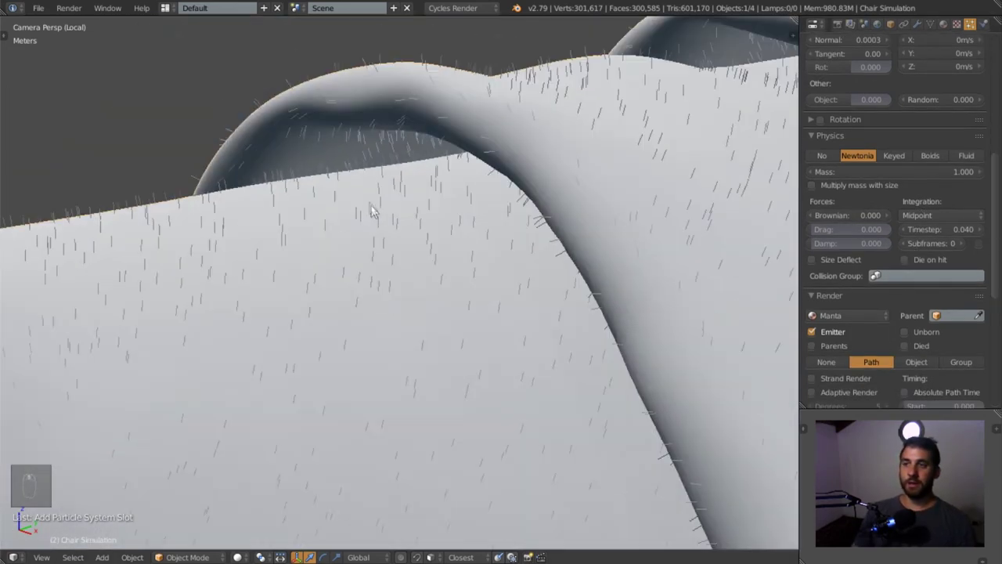
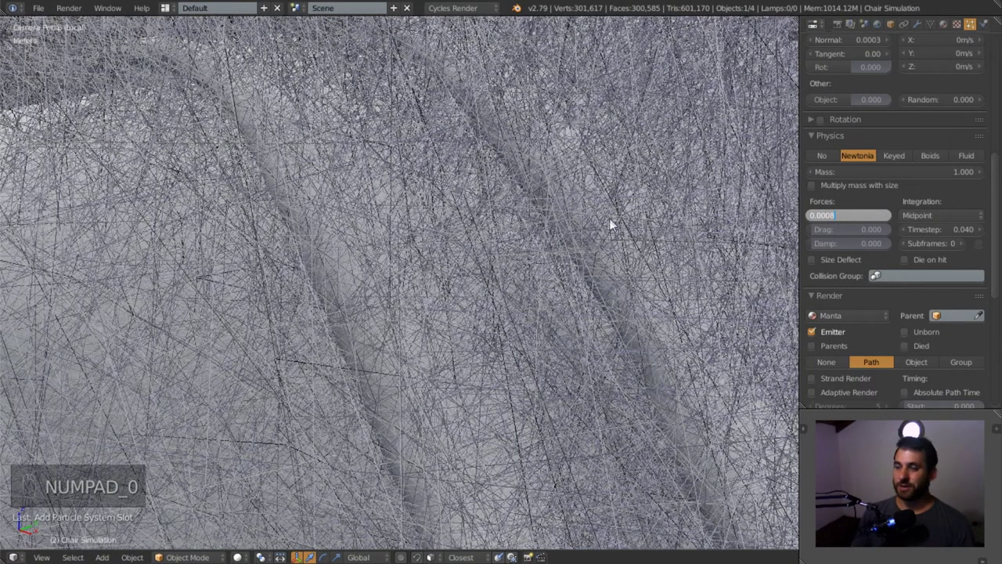
Pull back to view the whole cloth now fuzzed by a 0.001 Brownian force.
{"action": "left_click_drag", "start_coordinate": [363, 253], "coordinate": [124, 154]}
{"action": "middle_click", "coordinate": [220, 177]}
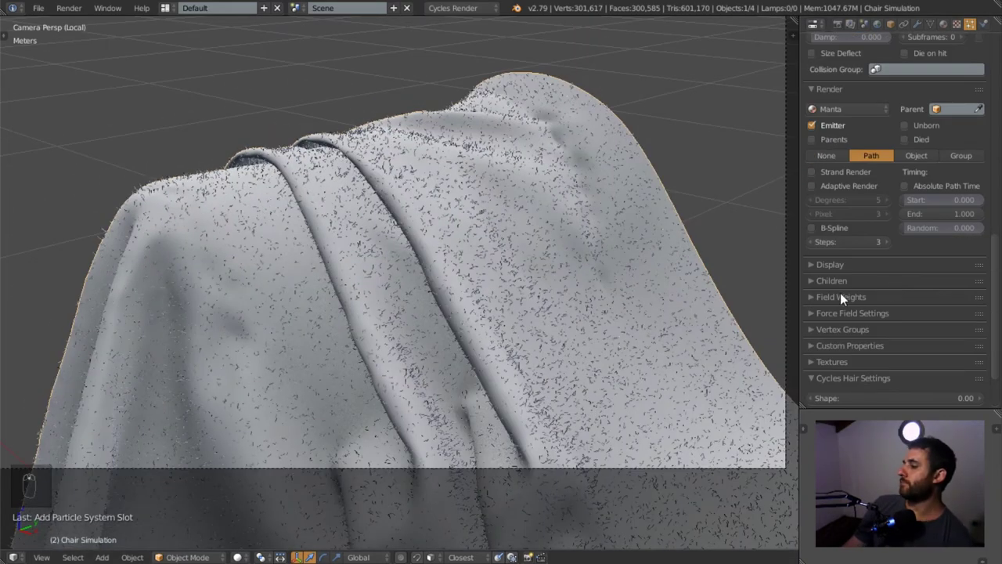
Lower the particle Display percentage from 100% to 10%, then start typing 100 back in.
{"action": "left_click_drag", "start_coordinate": [858, 269], "coordinate": [820, 279]}
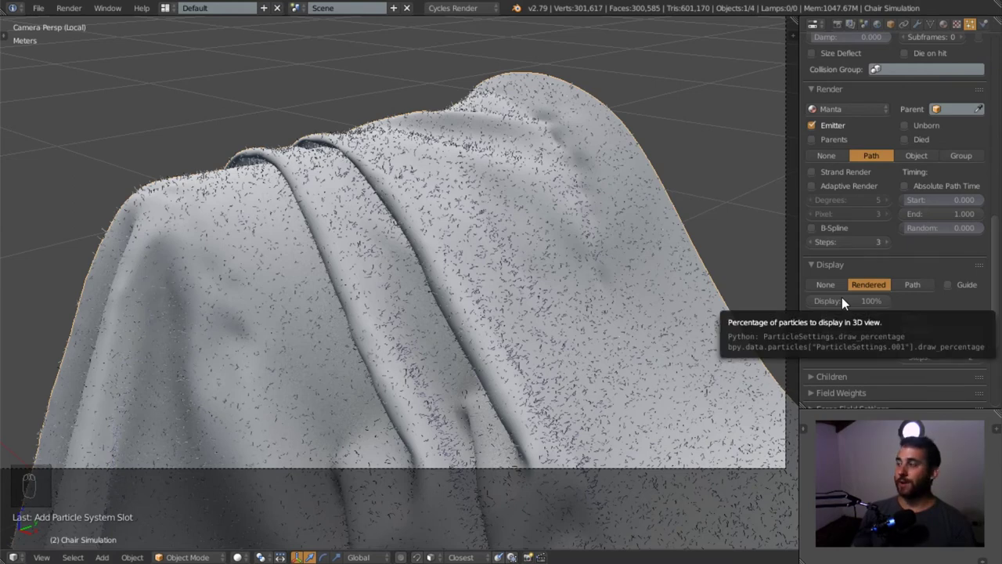
{"action": "left_click_drag", "start_coordinate": [863, 300], "coordinate": [460, 277]}
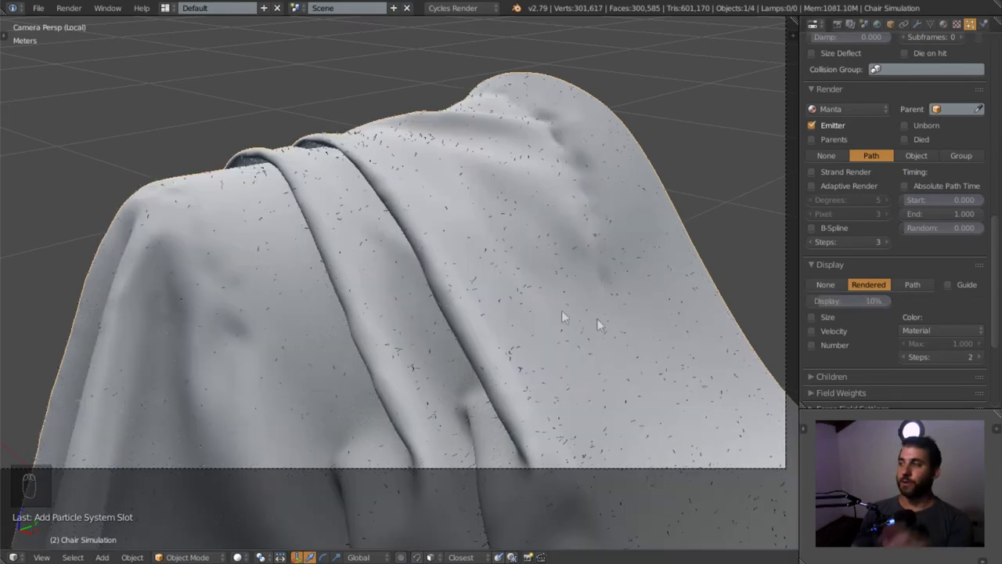
{"action": "left_click", "coordinate": [887, 344]}
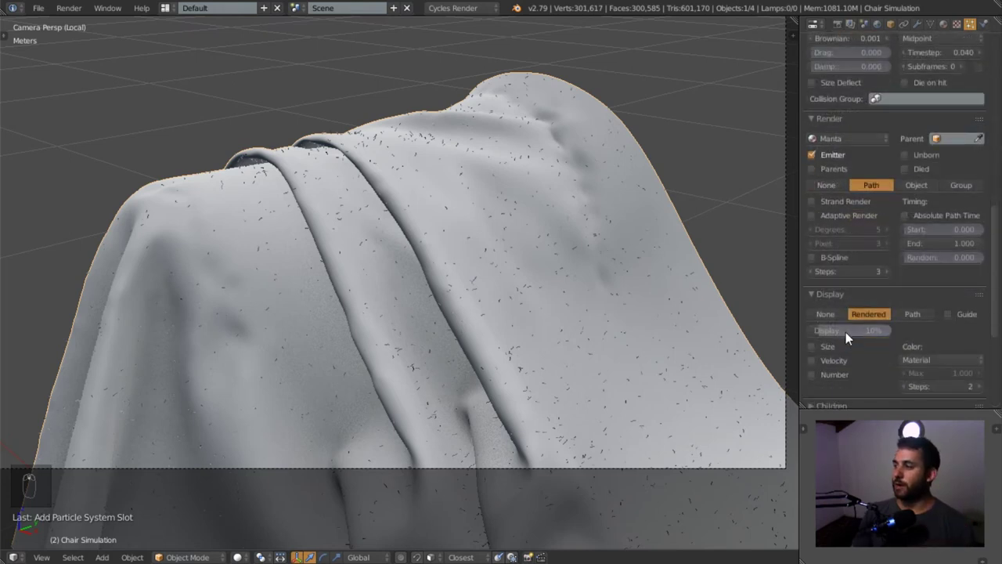
{"action": "key", "text": "KP_0"}
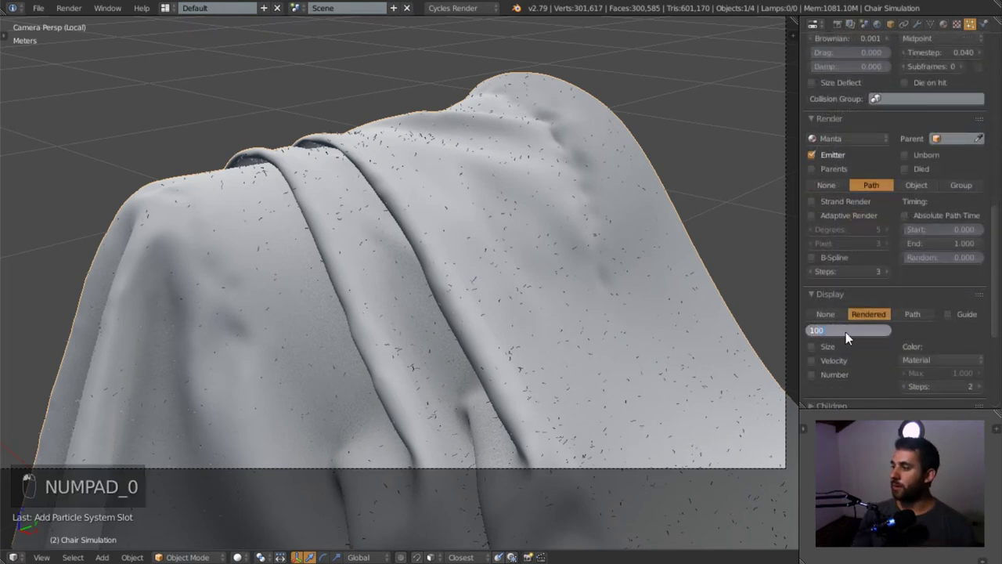
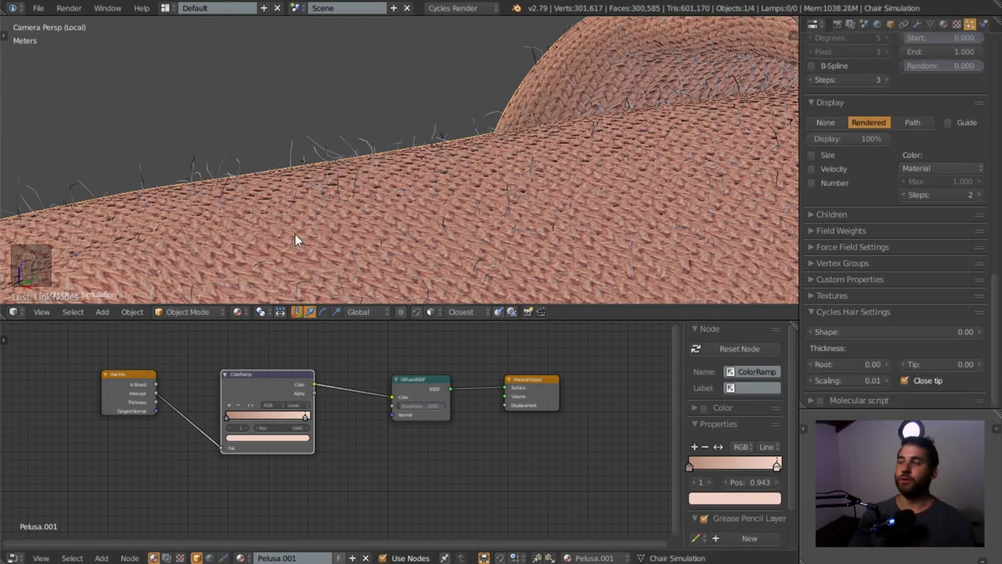
Set hair root thickness 0.02 and preview the fuzzy peach cloth in Rendered shading.
{"action": "scroll", "scroll_direction": "down", "scroll_amount": 3}
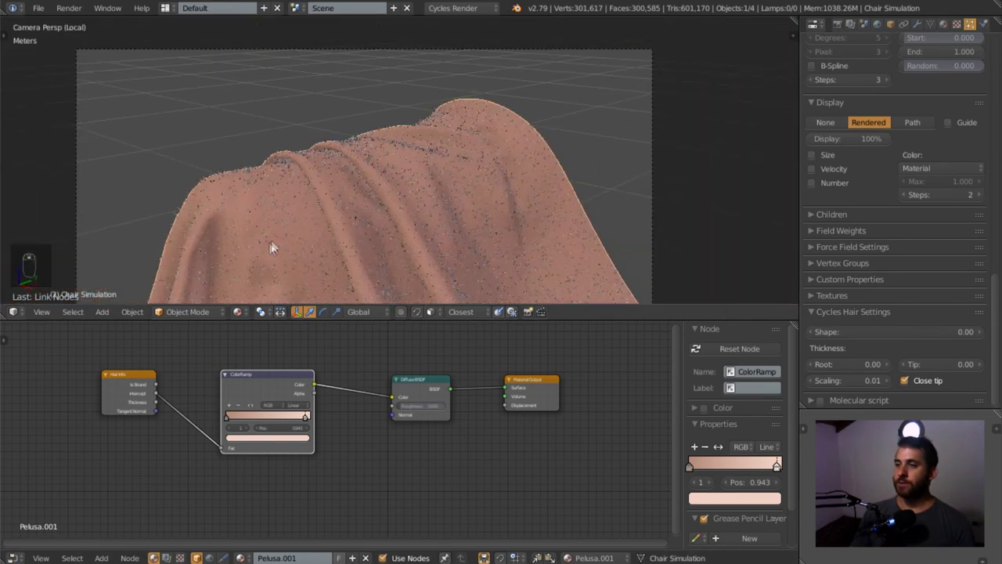
{"action": "left_click_drag", "start_coordinate": [244, 322], "coordinate": [282, 242]}
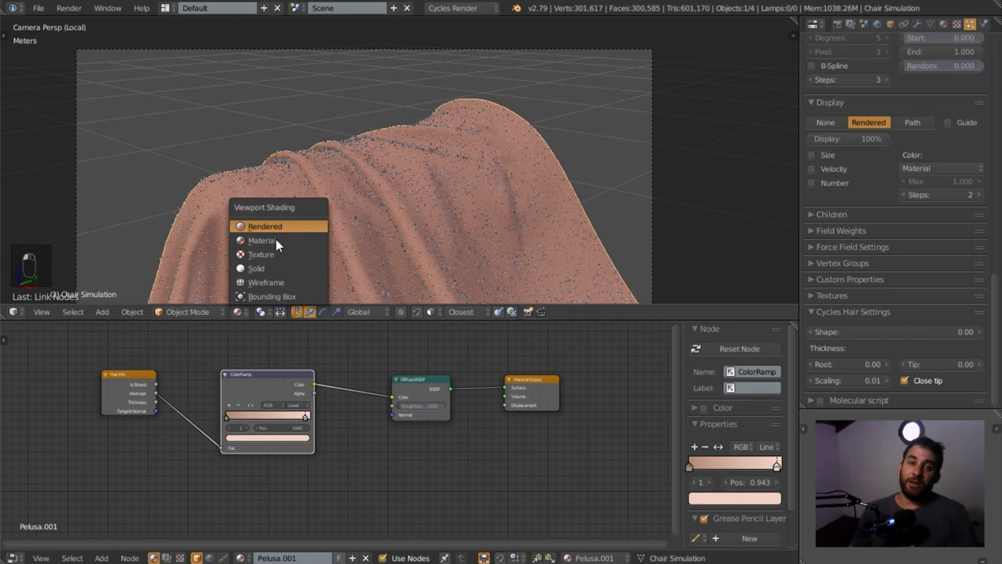
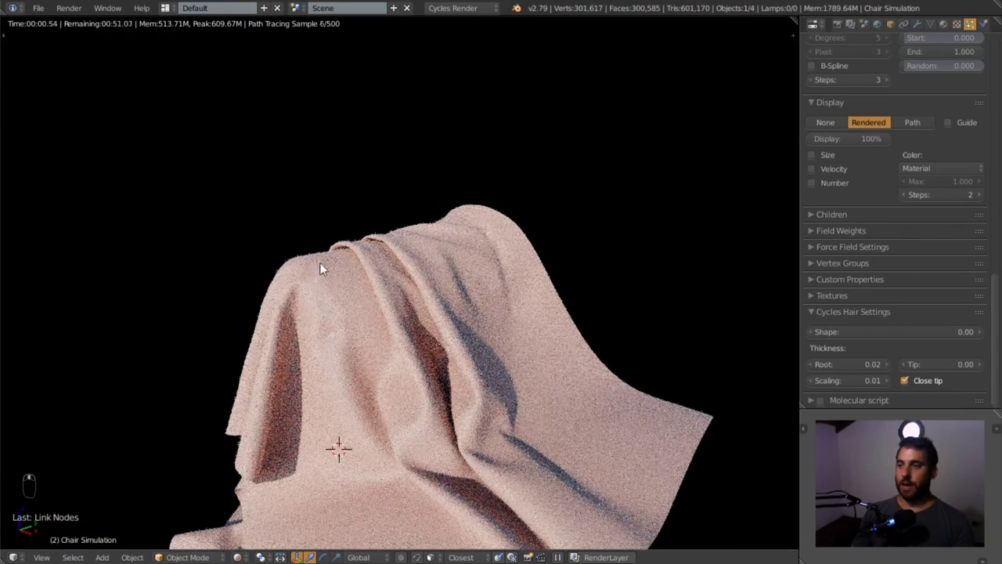
{"action": "key", "text": "KP_0"}
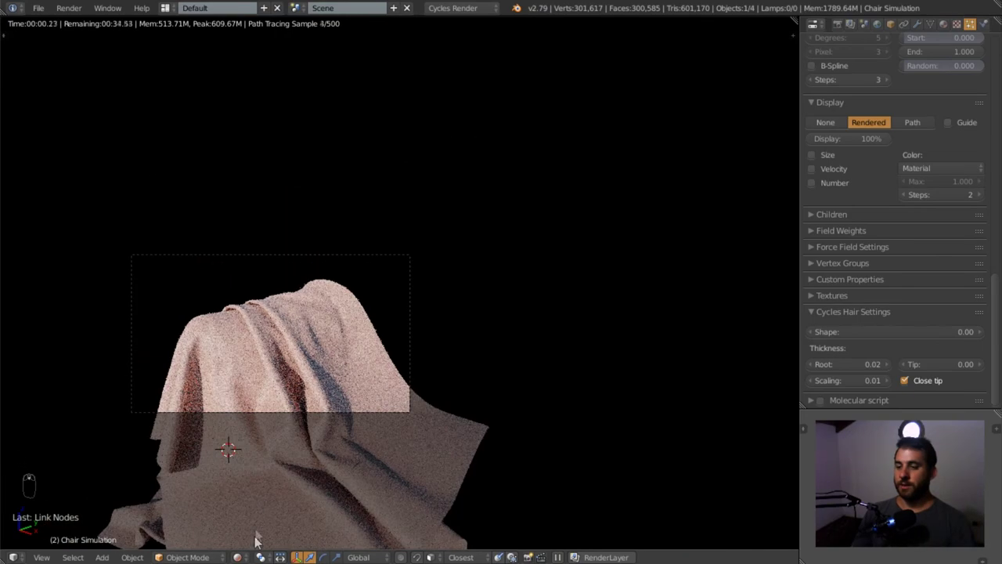
Mark a render region around the cloth's top, then return to Solid shading.
{"action": "left_click", "coordinate": [917, 424]}
{"action": "middle_click", "coordinate": [917, 424]}
{"action": "left_click", "coordinate": [916, 425]}
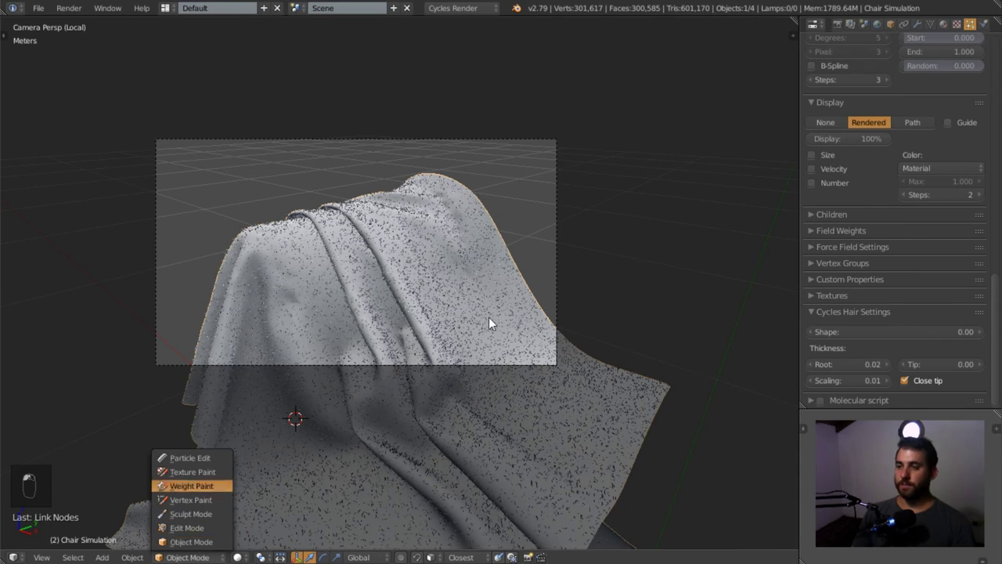
Enter Weight Paint on the cloth with Weight 0 and an enlarged brush.
{"action": "key", "text": "t"}
{"action": "left_click", "coordinate": [917, 424]}
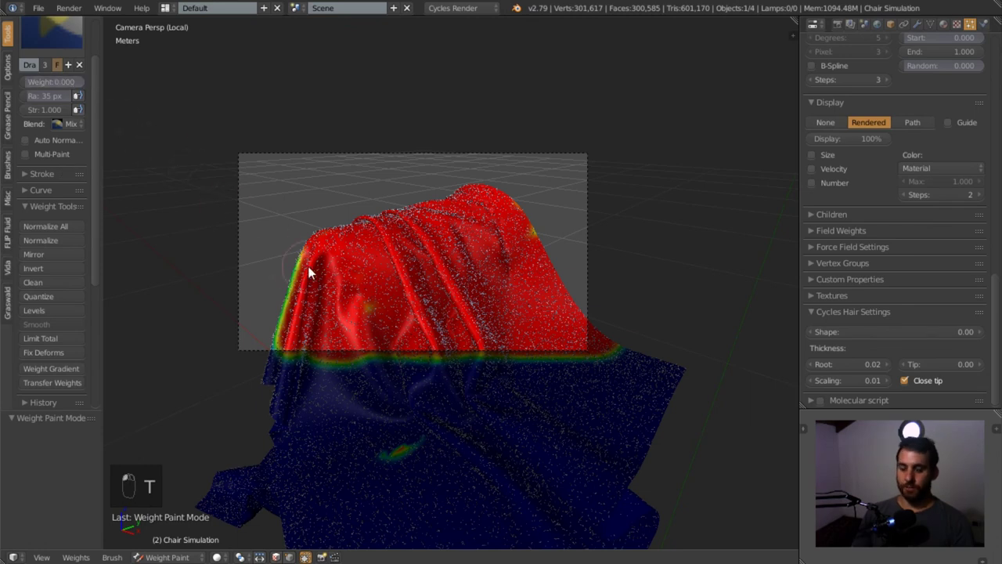
{"action": "key", "text": "f"}
Paint zero weight across the cloth until it shows blue, orbiting above to check.
{"action": "left_click", "coordinate": [917, 424]}
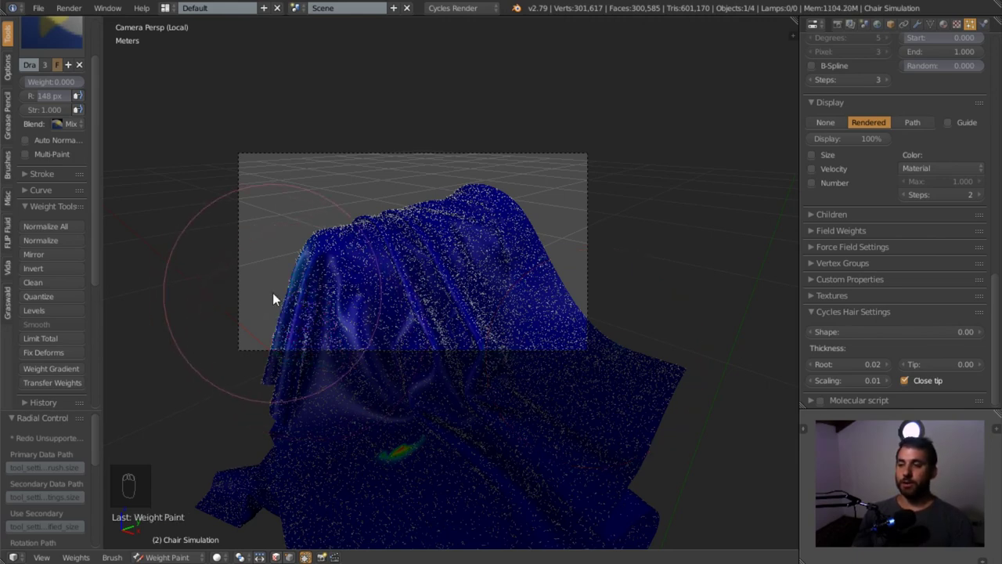
{"action": "left_click_drag", "start_coordinate": [917, 424], "coordinate": [917, 425]}
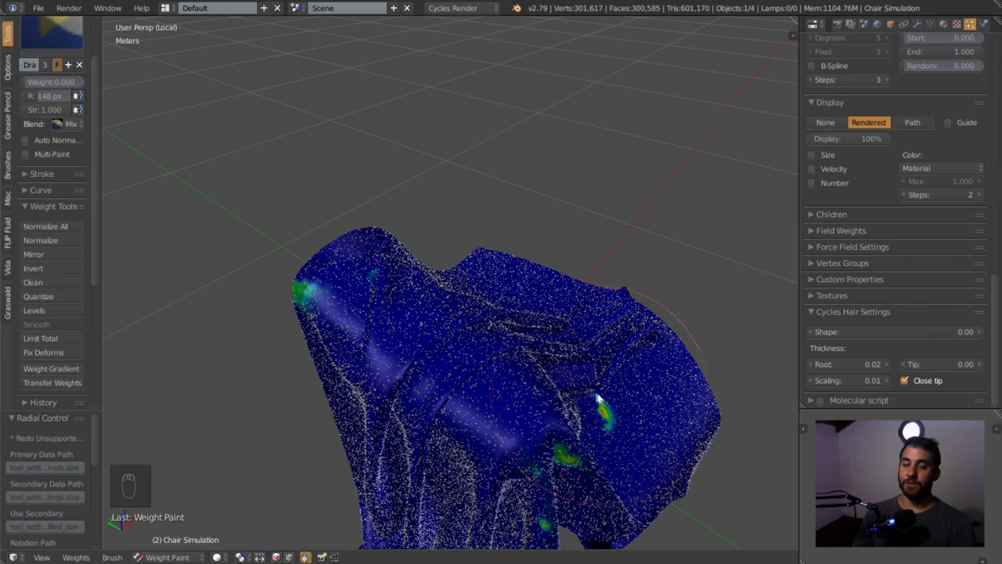
{"action": "middle_click", "coordinate": [917, 424]}
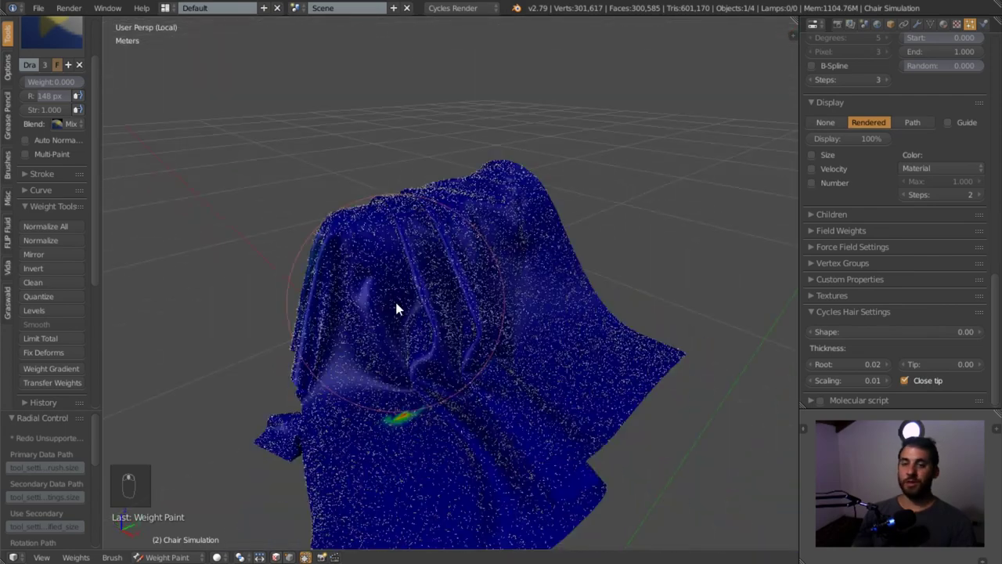
Paint full 1.000 red weight across the cloth's top over the chair back, leaving the lower drape blue.
{"action": "key", "text": "KP_0"}
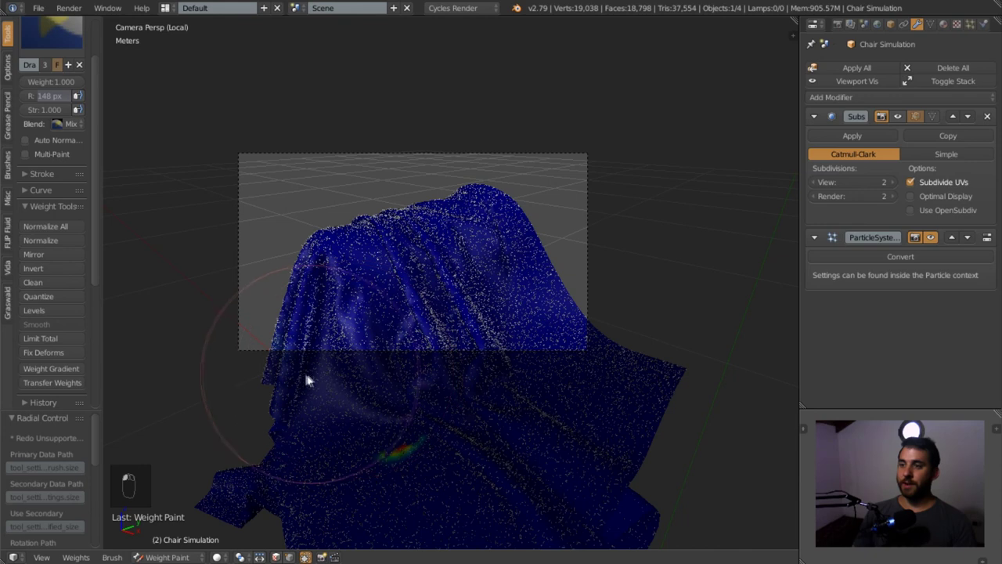
{"action": "left_click", "coordinate": [917, 424]}
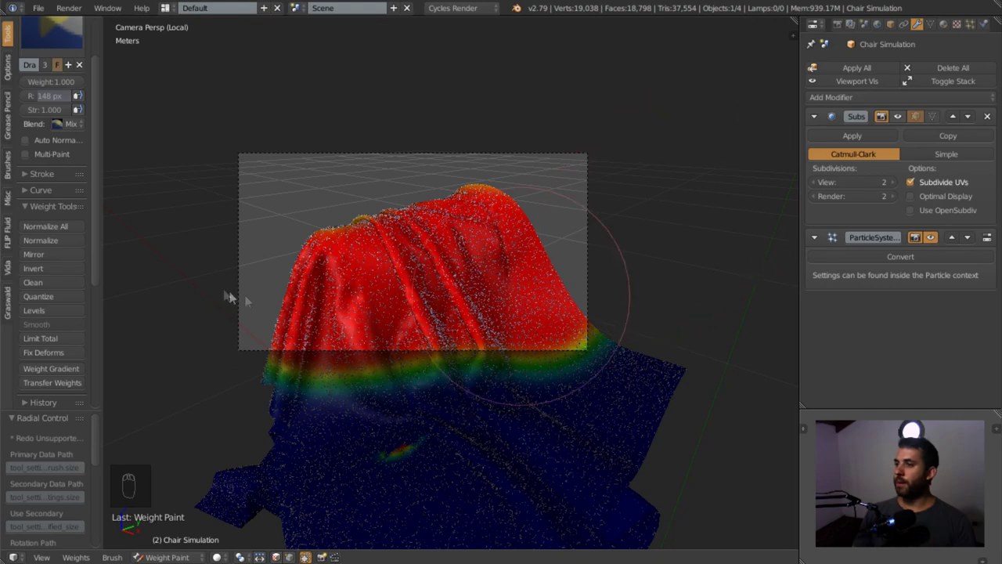
{"action": "left_click", "coordinate": [917, 424]}
{"action": "left_click_drag", "start_coordinate": [917, 424], "coordinate": [917, 425]}
{"action": "left_click", "coordinate": [916, 425]}
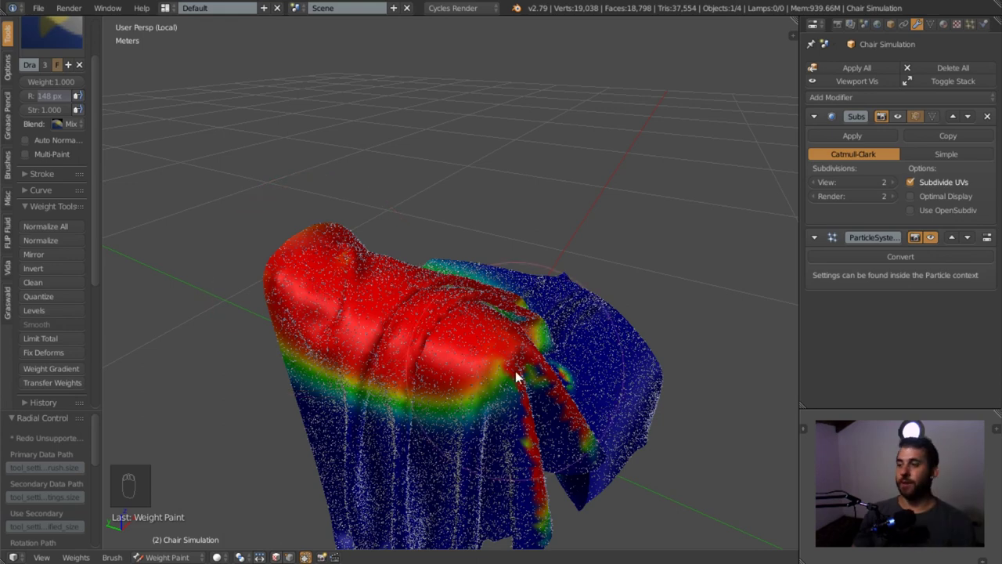
Select the painted vertex group Group and return the cloth to Edit Mode showing its mesh grid.
{"action": "key", "text": "KP_0"}
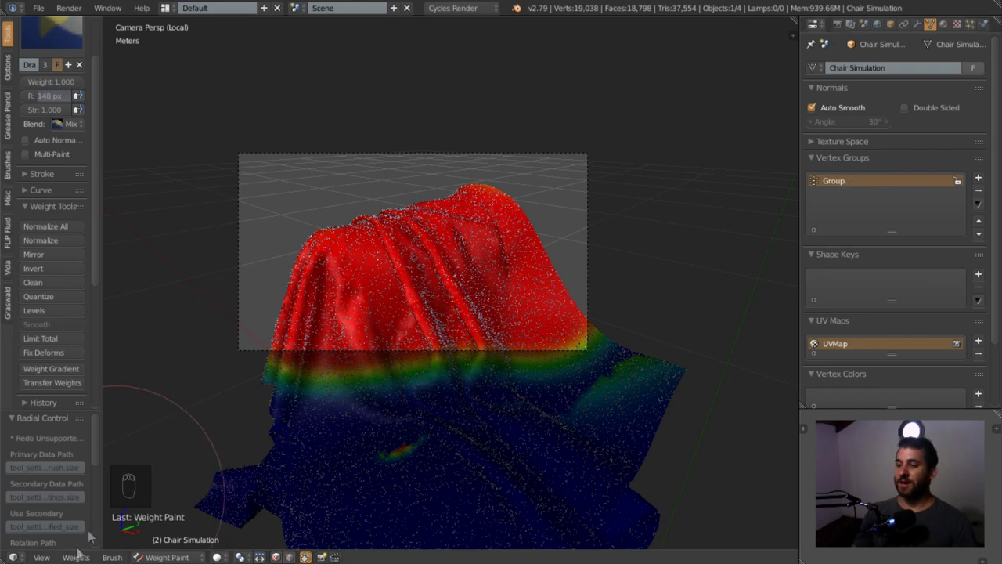
{"action": "left_click", "coordinate": [917, 425]}
{"action": "key", "text": "Tab"}
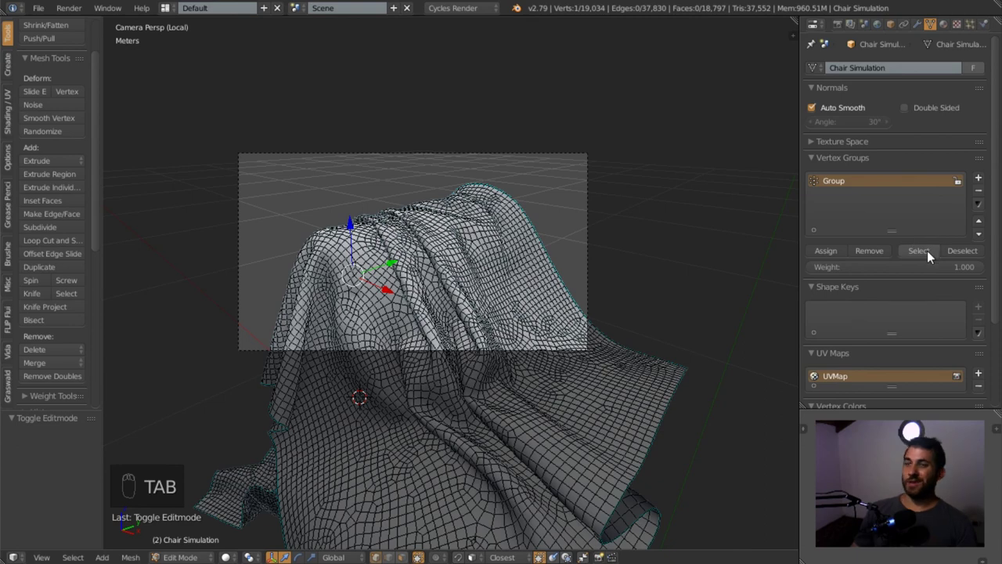
{"action": "left_click", "coordinate": [917, 424]}
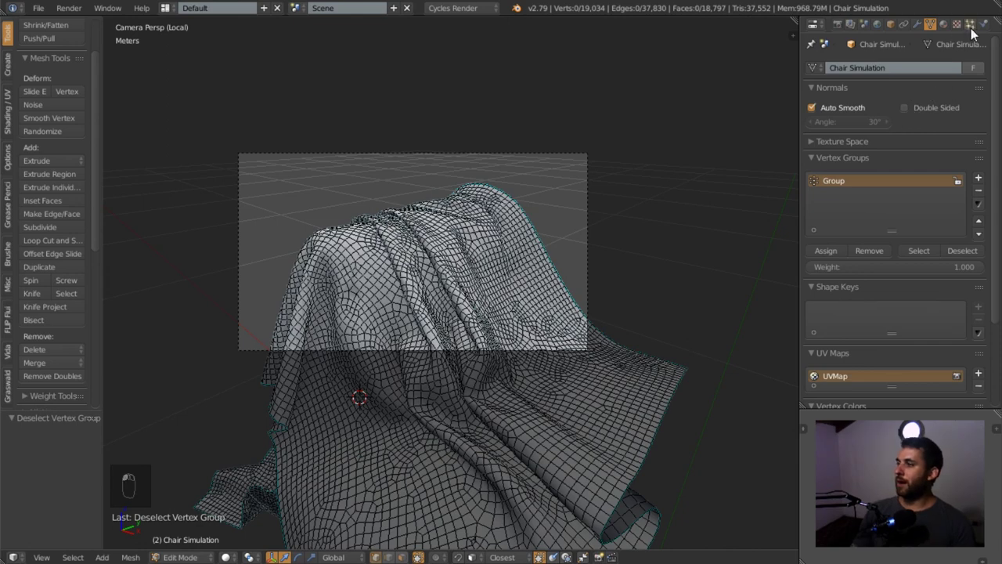
Drive hair Density by the Group vertex group and preview the peach cloth rendered with High Contrast look.
{"action": "key", "text": "Tab"}
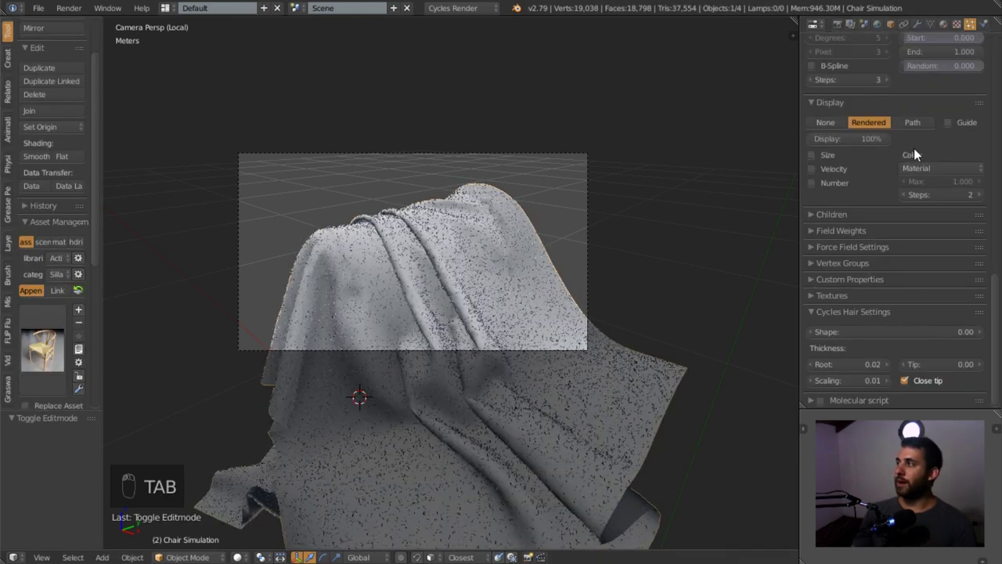
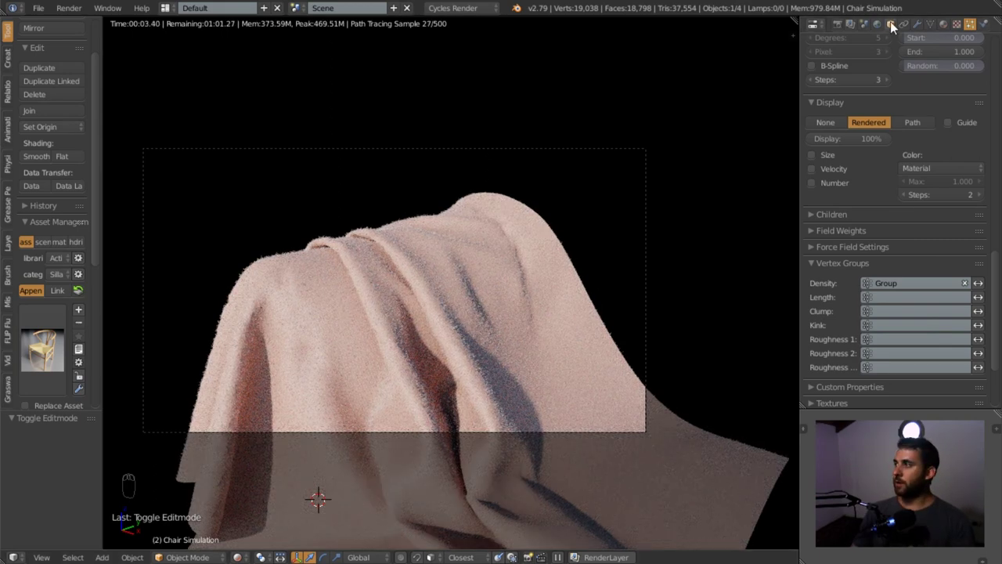
{"action": "left_click", "coordinate": [875, 26]}
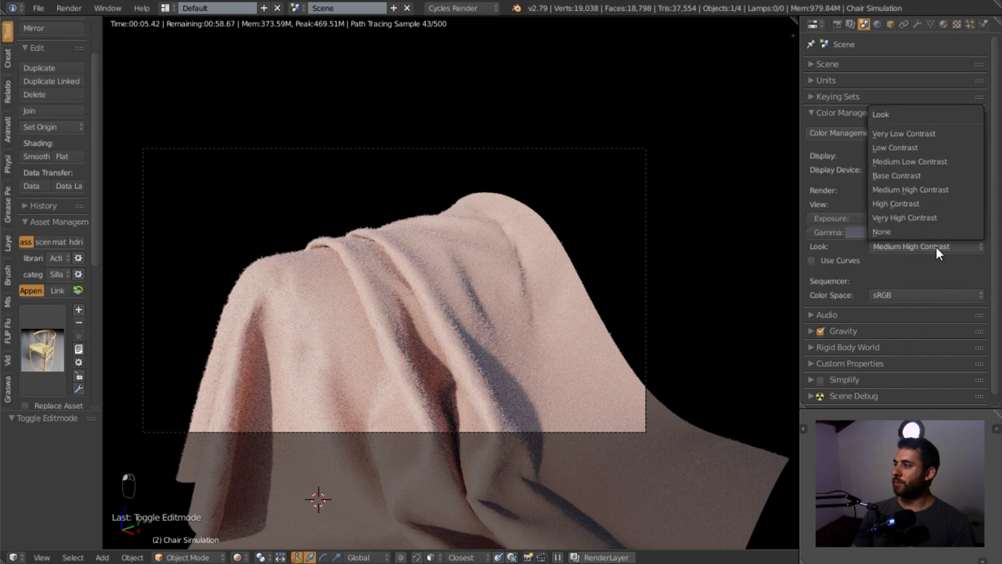